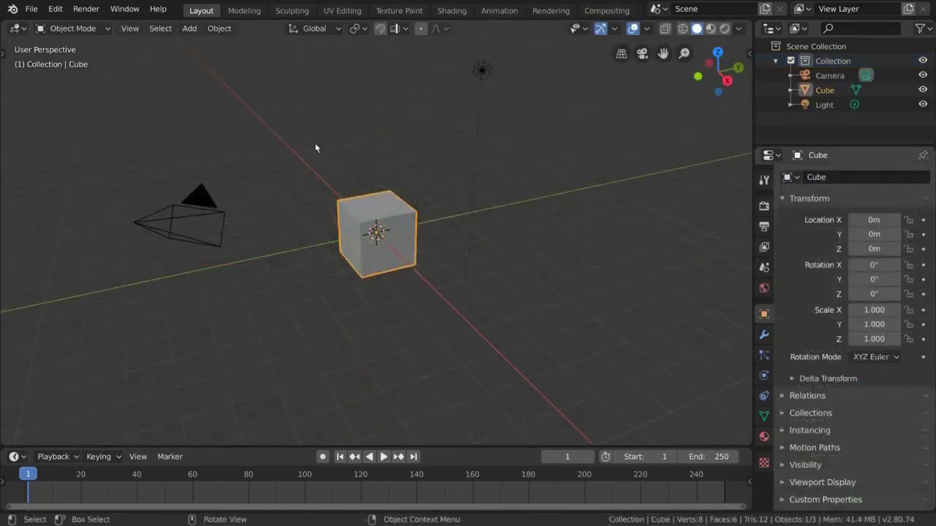
Duplicate the selected cube with Shift+D and scale the copy up as ParentCube.
{"action": "left_click", "coordinate": [402, 238]}
{"action": "key", "text": "shift+d"}
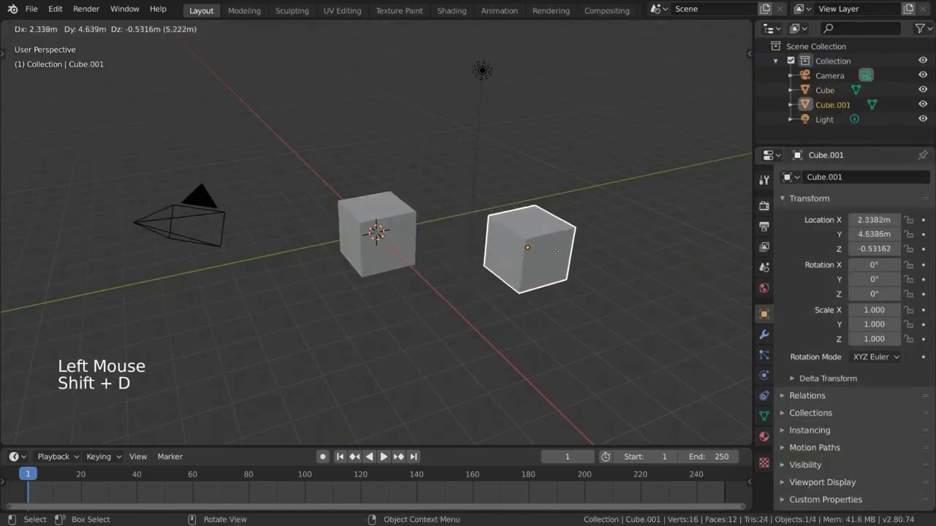
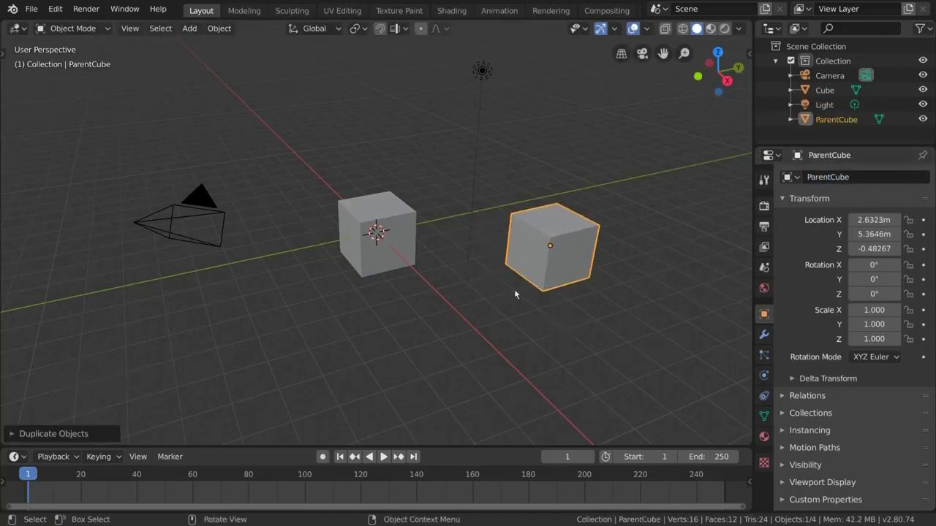
{"action": "key", "text": "s"}
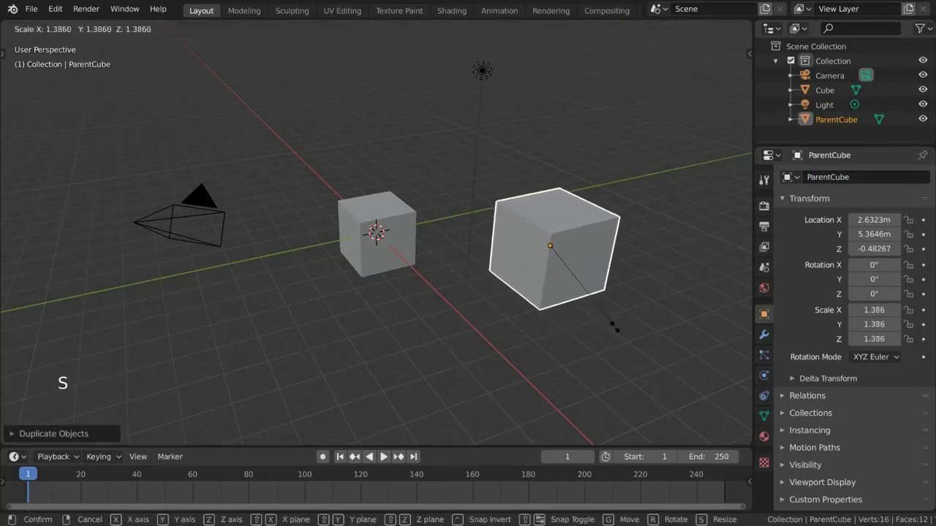
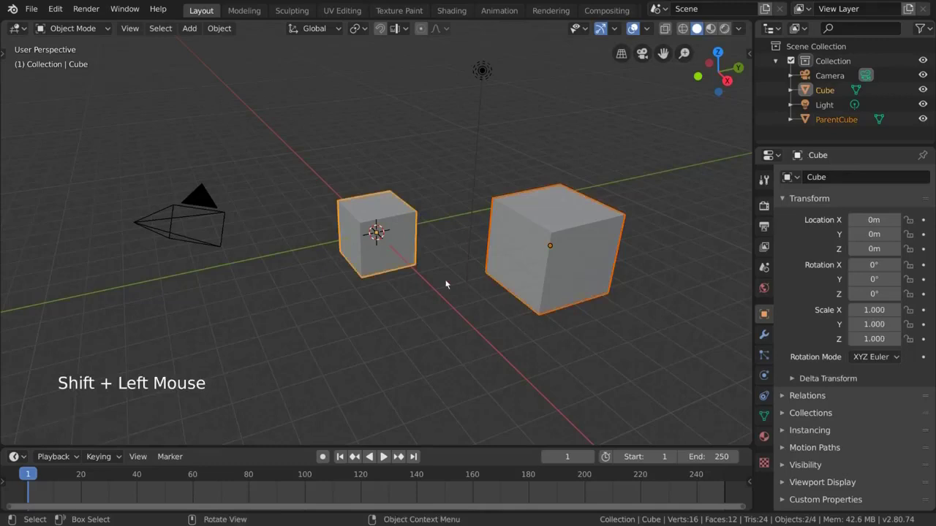
{"action": "right_click", "coordinate": [407, 230]}
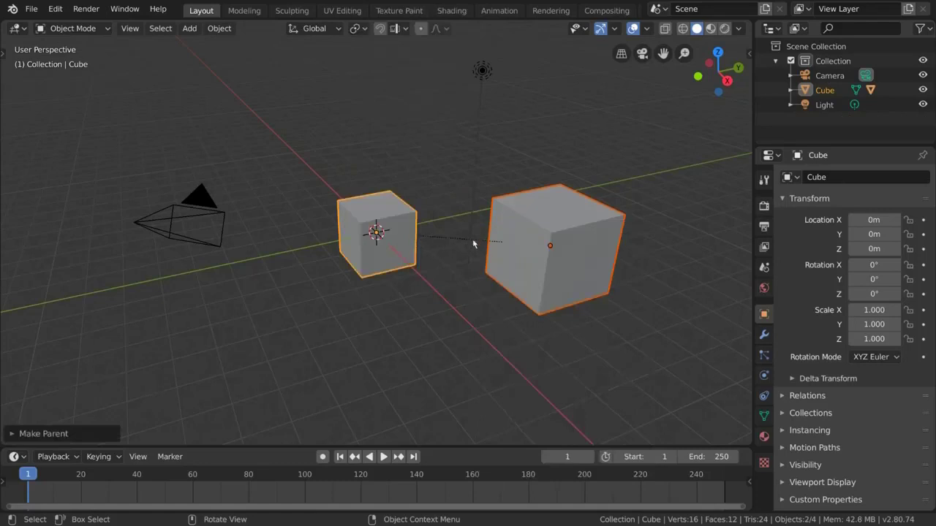
{"action": "key", "text": "ctrl+p"}
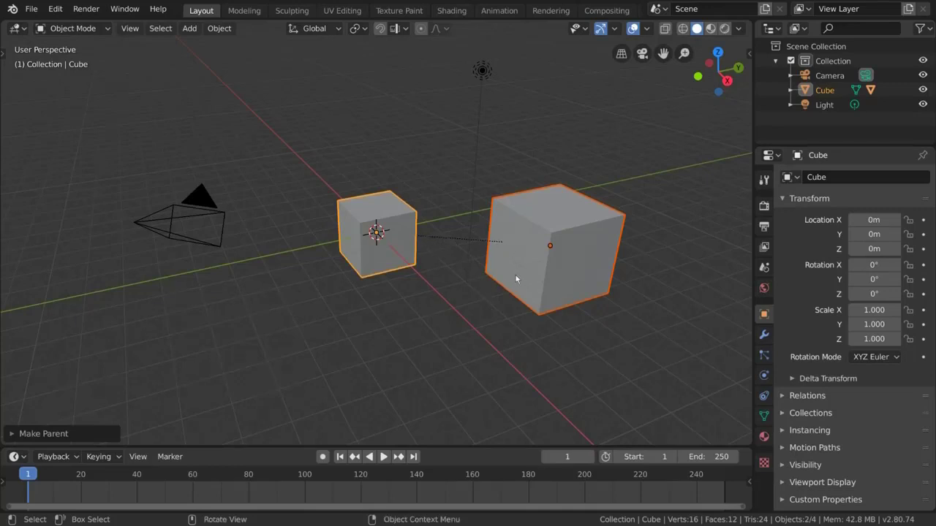
{"action": "left_click", "coordinate": [545, 248]}
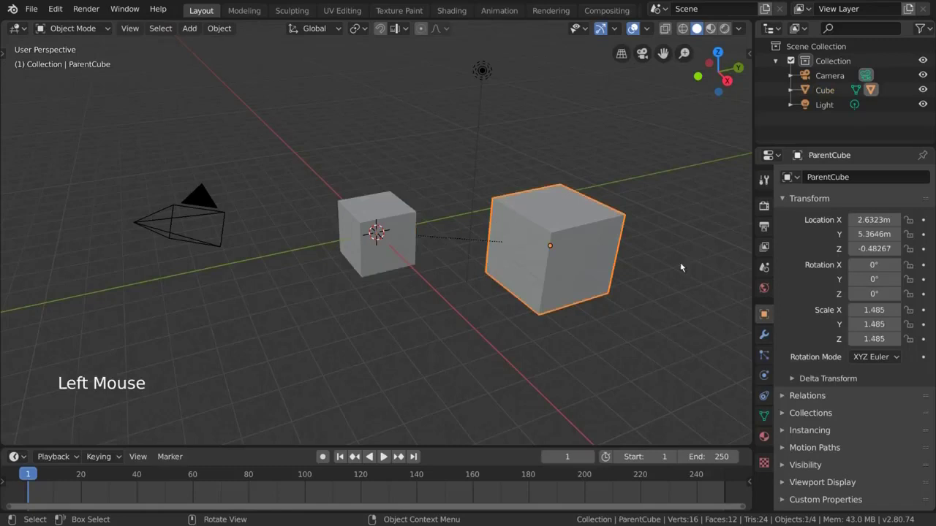
{"action": "key", "text": "r"}
{"action": "key", "text": "g"}
{"action": "key", "text": "s"}
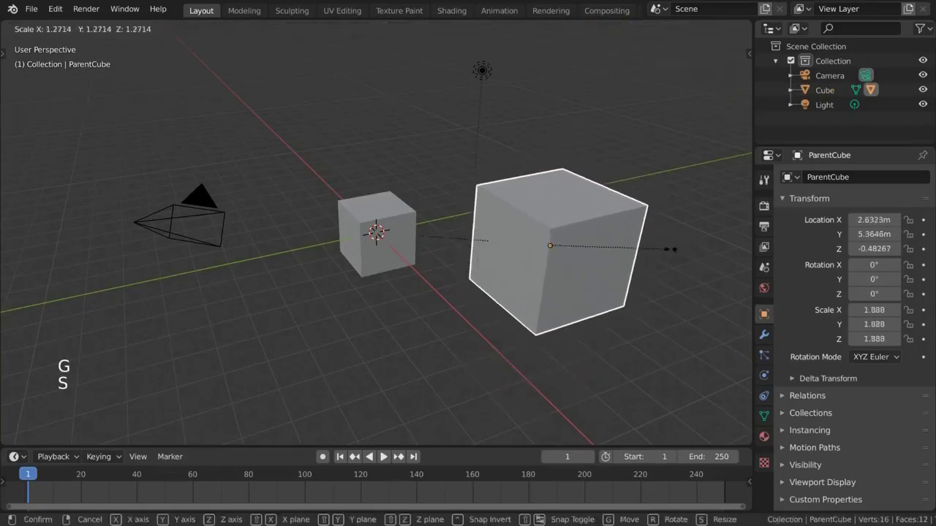
{"action": "key", "text": "r"}
{"action": "key", "text": "g"}
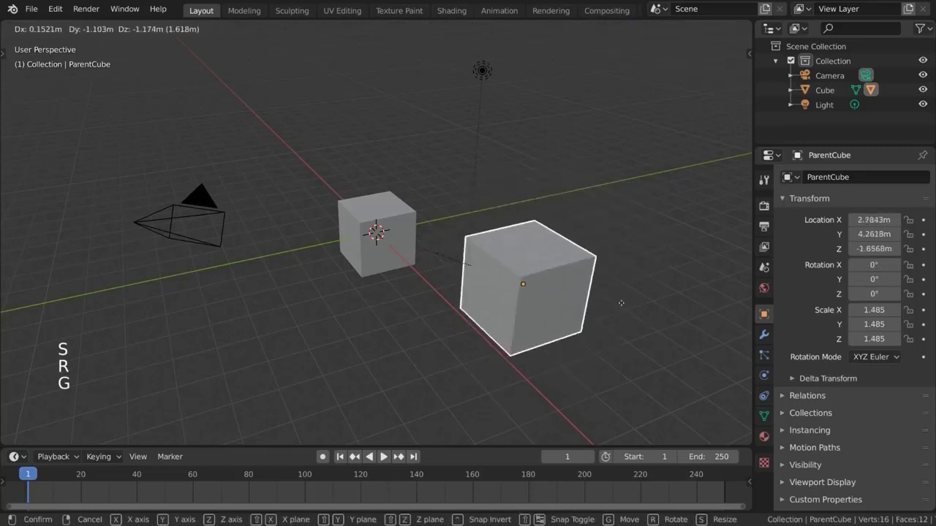
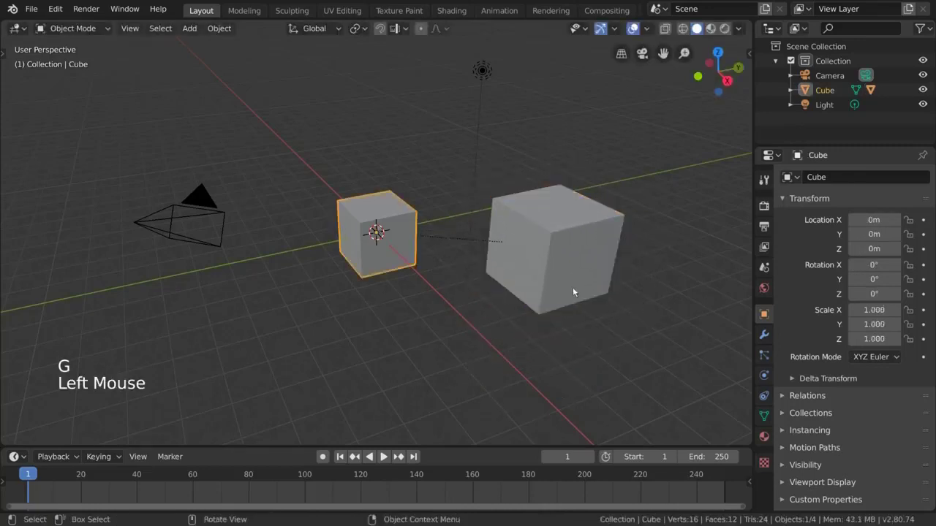
{"action": "key", "text": "r"}
{"action": "key", "text": "g"}
{"action": "key", "text": "s"}
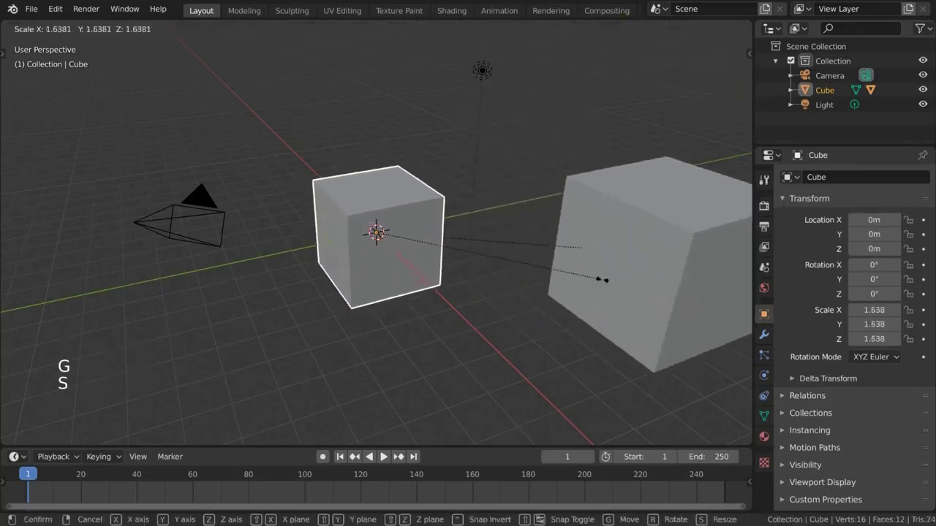
{"action": "key", "text": "r"}
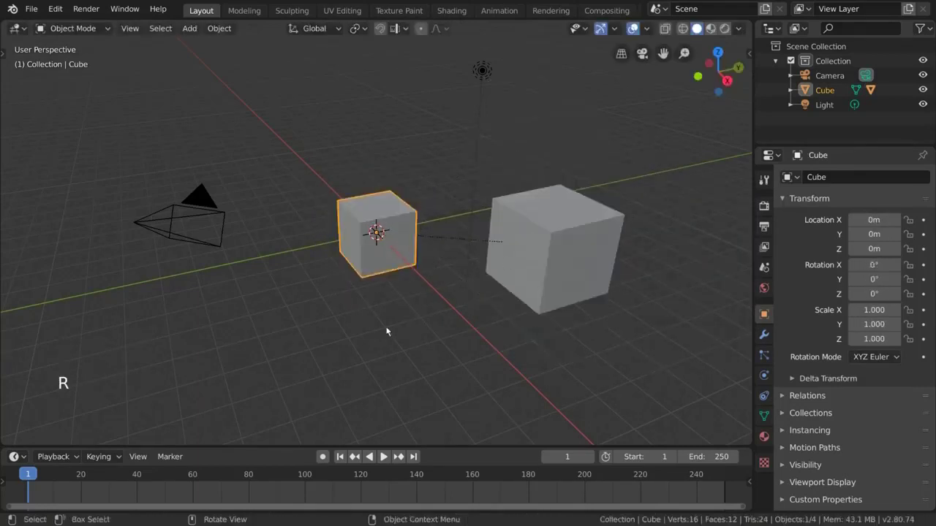
{"action": "key", "text": "ctrl+z"}
Undo the previous change and select the small Cube together with ParentCube.
{"action": "key", "text": "ctrl+z"}
{"action": "key", "text": "ctrl+z"}
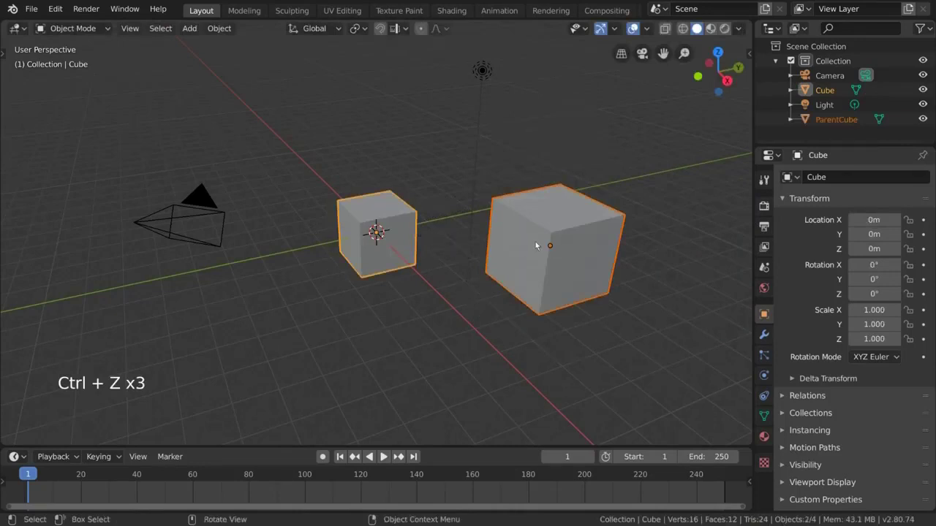
{"action": "left_click", "coordinate": [481, 335]}
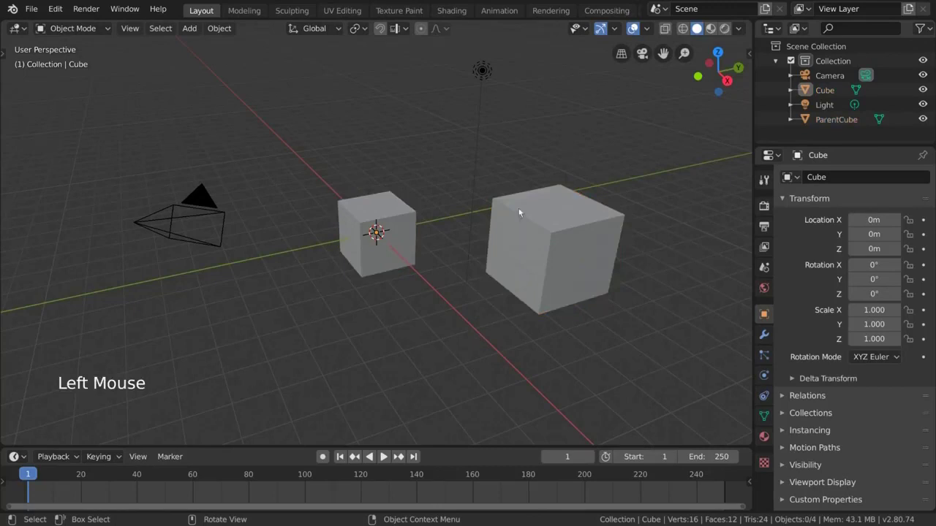
{"action": "left_click", "coordinate": [519, 211]}
{"action": "left_click", "coordinate": [407, 214]}
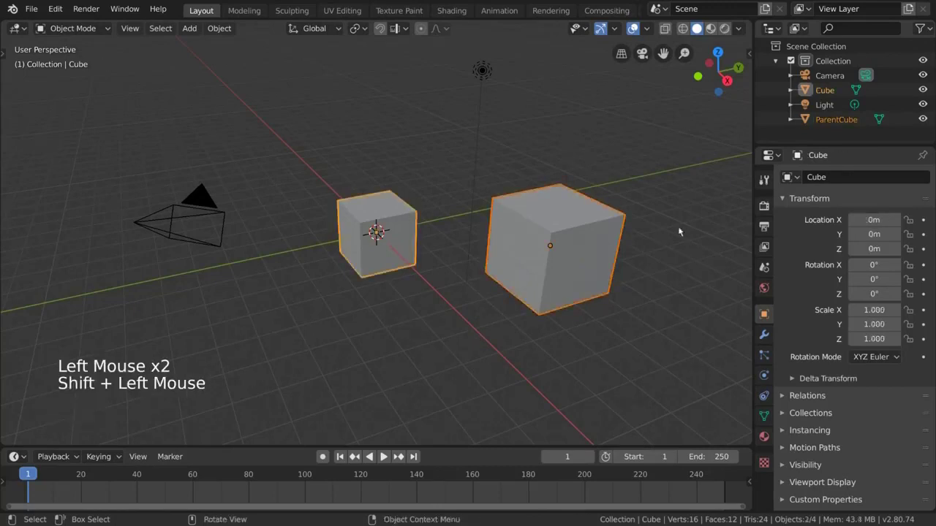
Make ParentCube the active object and parent the small Cube to it (Object).
{"action": "left_click", "coordinate": [385, 330]}
{"action": "left_click", "coordinate": [395, 243]}
{"action": "left_click", "coordinate": [510, 250]}
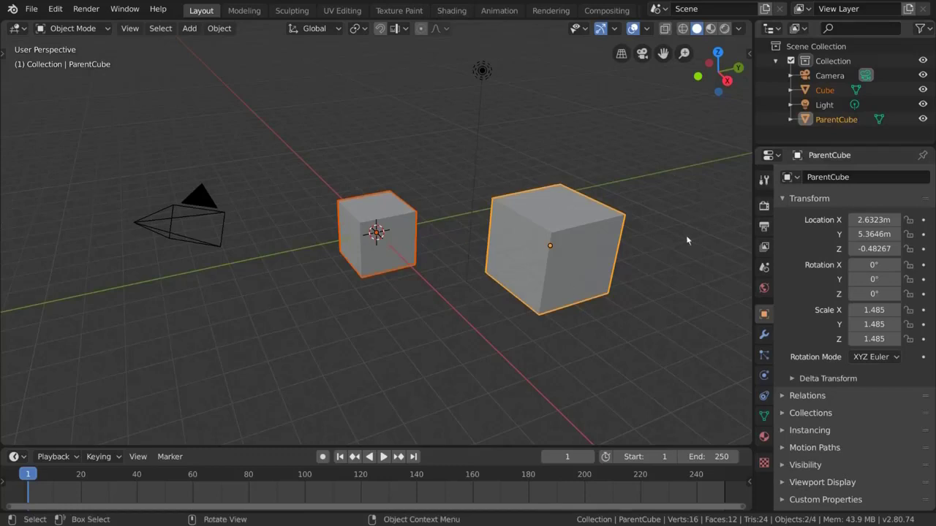
{"action": "right_click", "coordinate": [386, 210]}
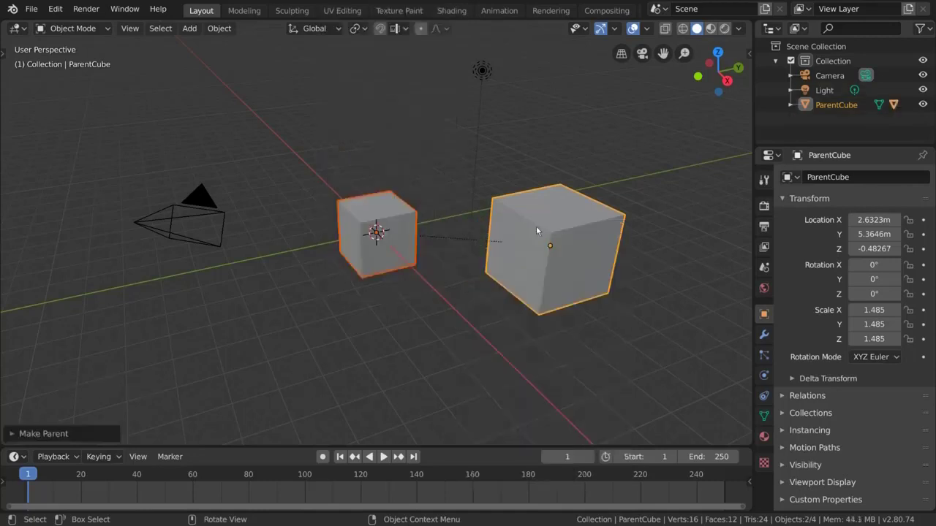
Test move, scale and rotate transforms on ParentCube so the child cube follows.
{"action": "left_click", "coordinate": [538, 229]}
{"action": "key", "text": "g"}
{"action": "key", "text": "s"}
{"action": "key", "text": "r"}
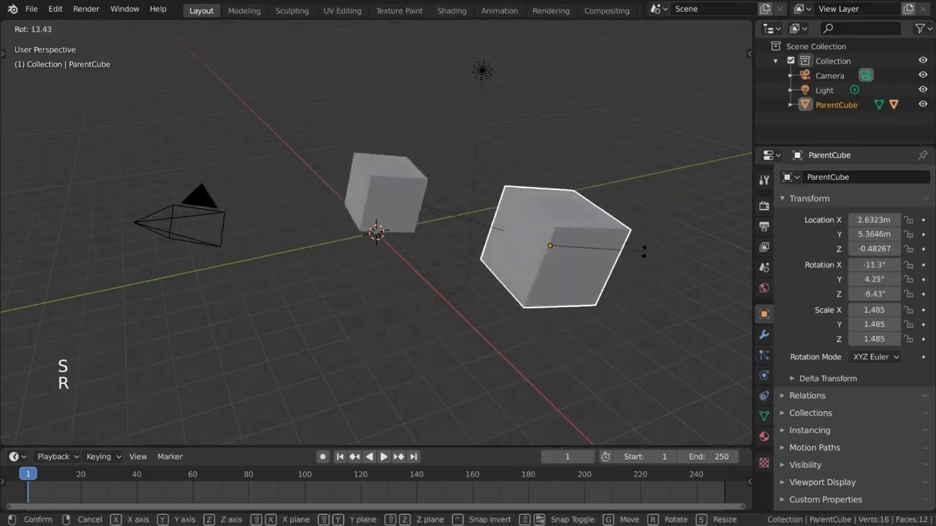
{"action": "key", "text": "r"}
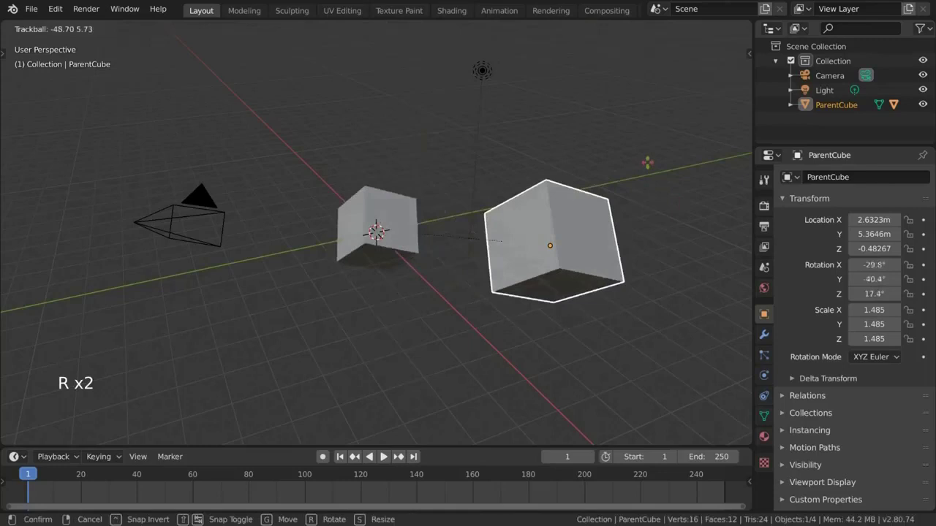
{"action": "key", "text": "g"}
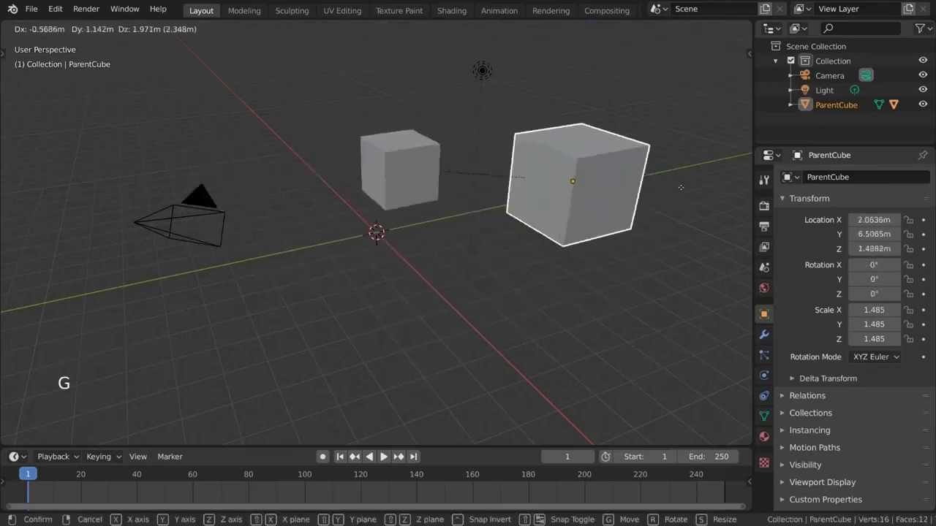
{"action": "key", "text": "s"}
{"action": "key", "text": "r"}
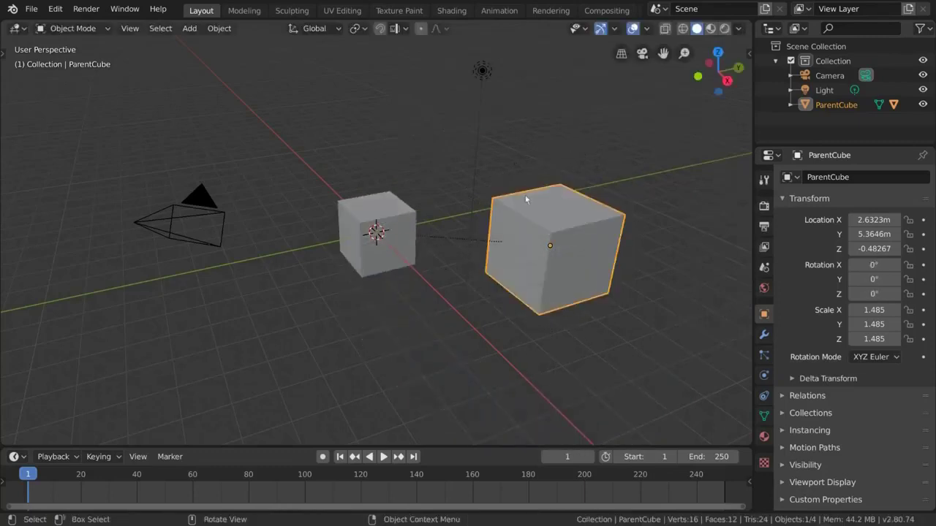
{"action": "left_click", "coordinate": [398, 225]}
{"action": "key", "text": "r"}
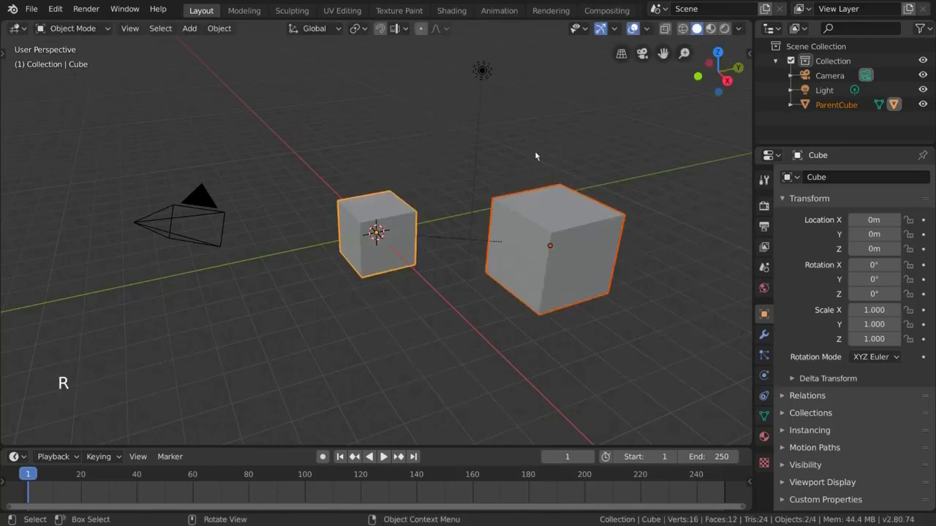
Rotate and move the small child cube on its own, placing it higher up.
{"action": "left_click", "coordinate": [411, 222]}
{"action": "key", "text": "r"}
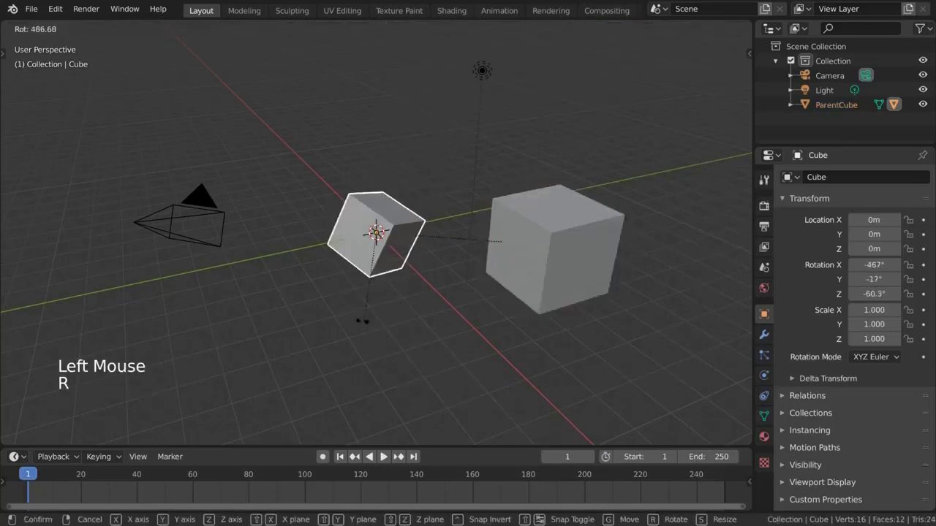
{"action": "key", "text": "g"}
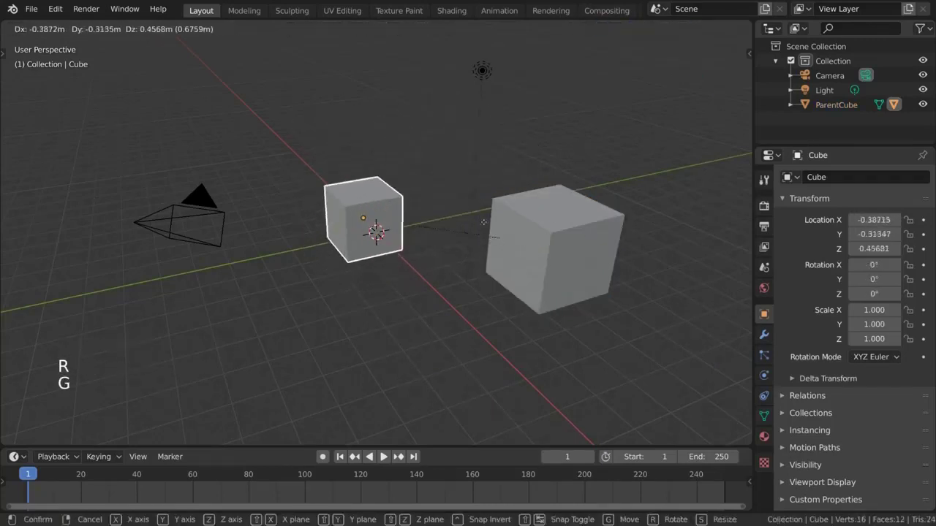
{"action": "key", "text": "g"}
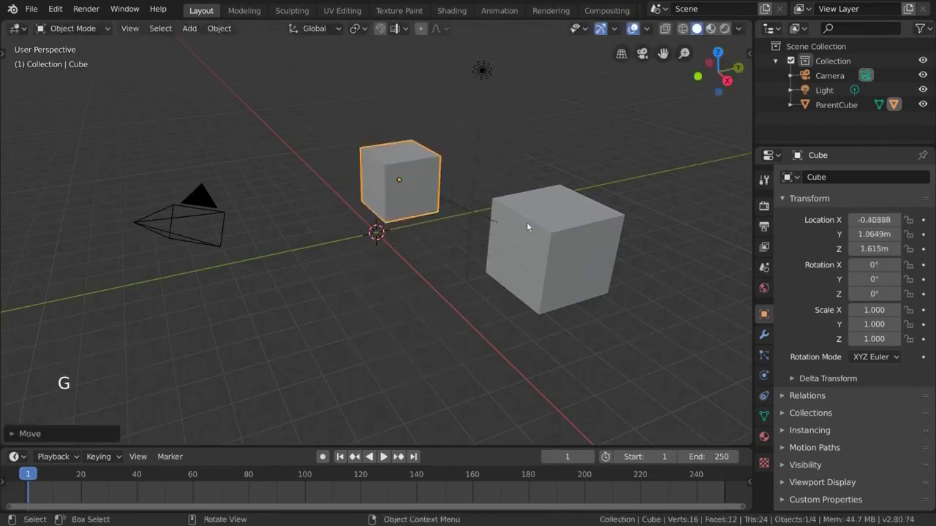
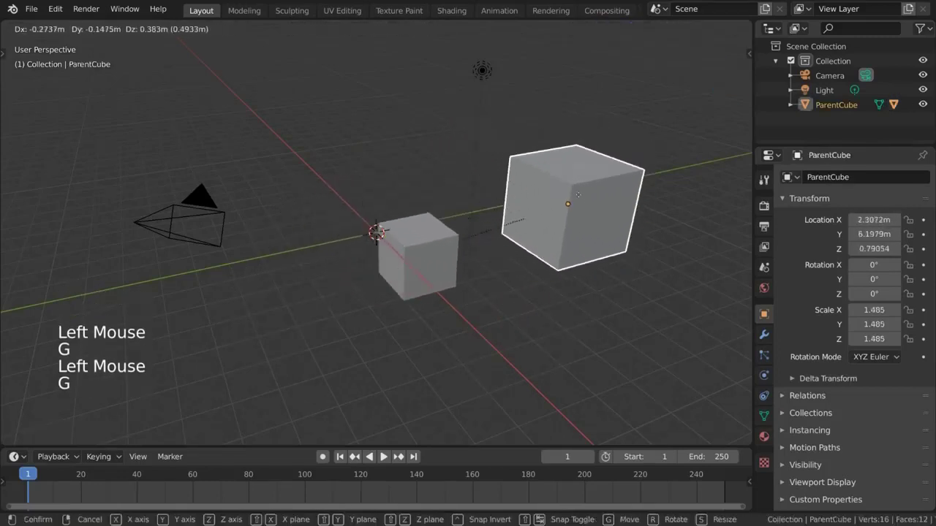
Move ParentCube carrying the child along and expand its Outliner entry to show Cube beneath.
{"action": "key", "text": "g"}
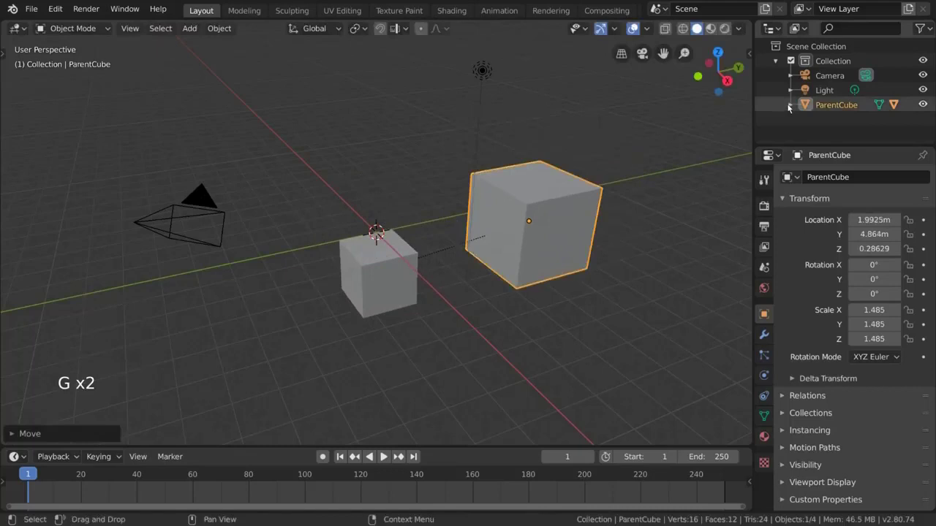
{"action": "left_click", "coordinate": [790, 107]}
{"action": "scroll", "scroll_direction": "down", "scroll_amount": 3}
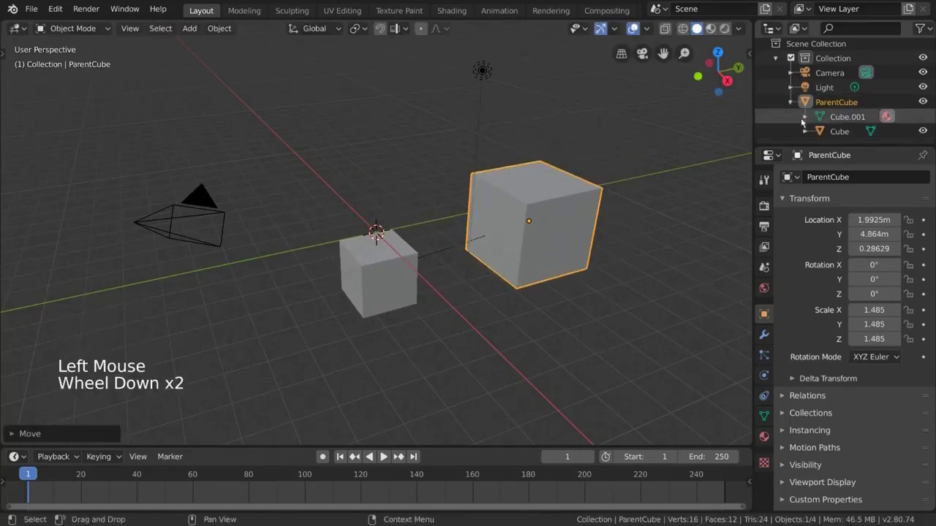
Add a new cube at the origin, position it, and parent it to ParentCube via the object menu.
{"action": "left_click", "coordinate": [404, 263]}
{"action": "key", "text": "g"}
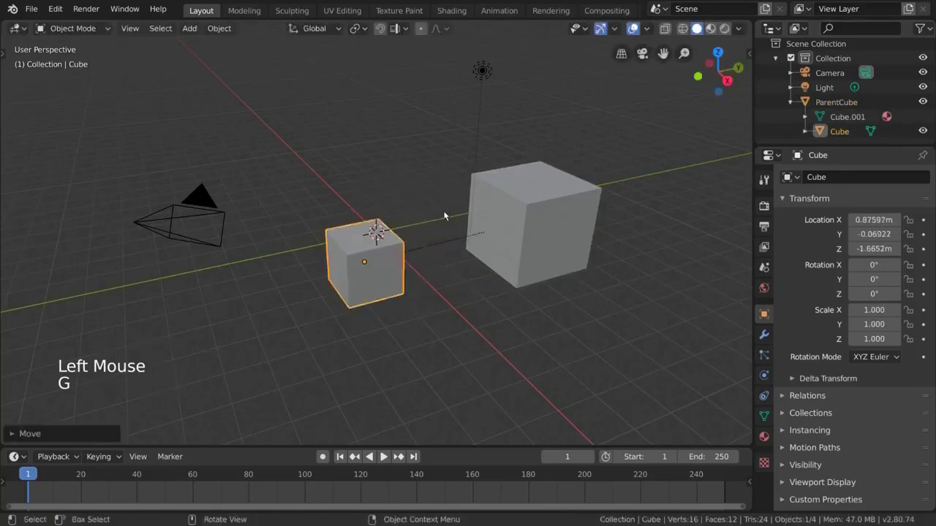
{"action": "key", "text": "g"}
{"action": "left_click", "coordinate": [195, 31]}
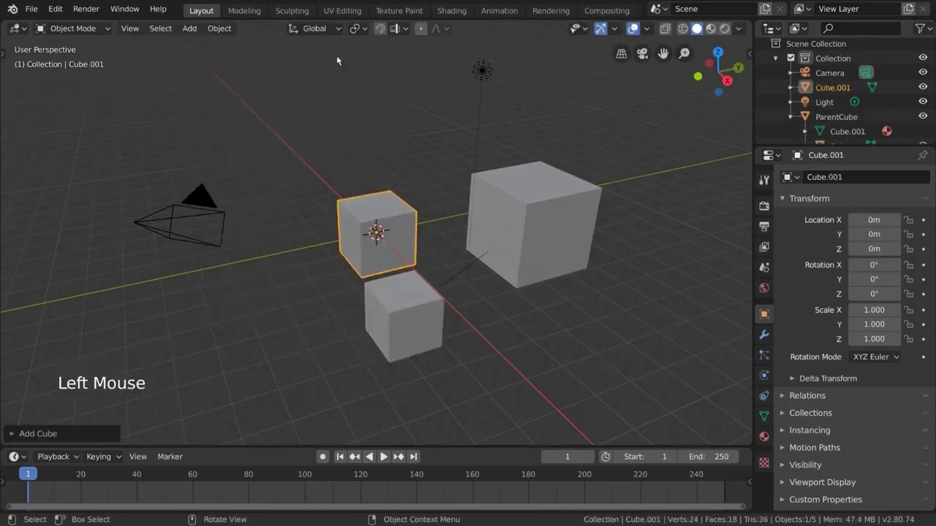
{"action": "key", "text": "g"}
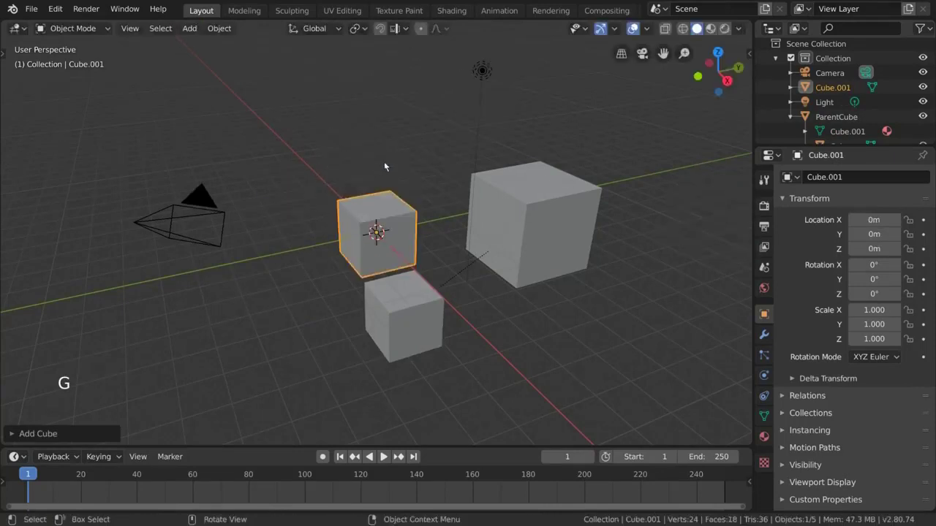
{"action": "left_click", "coordinate": [503, 187]}
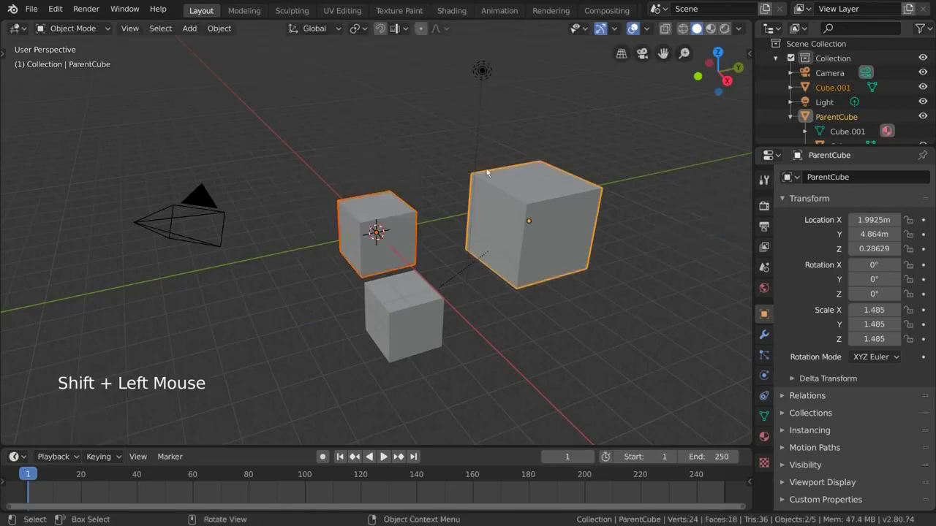
{"action": "right_click", "coordinate": [584, 196]}
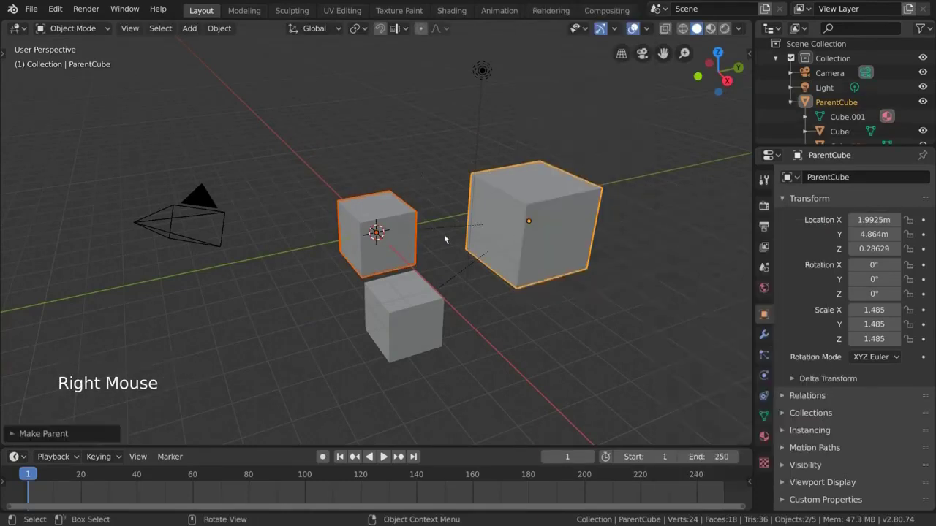
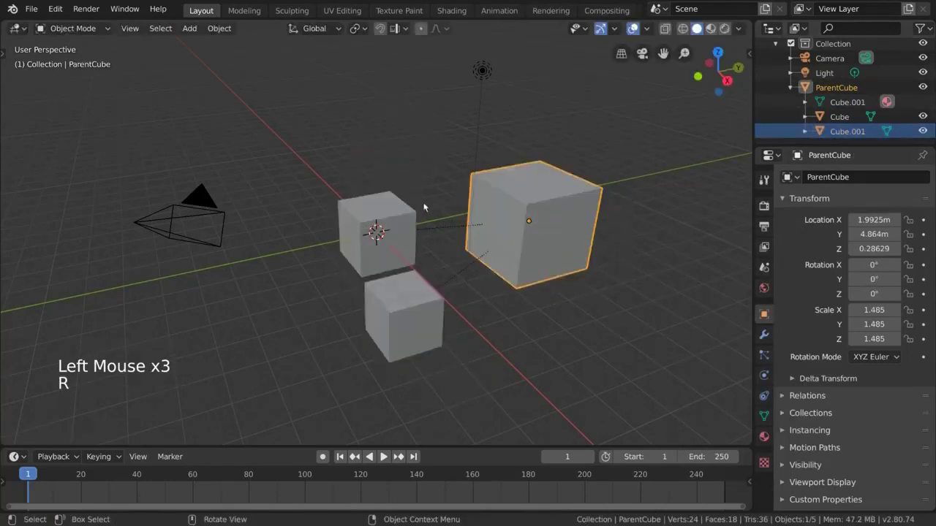
Duplicate a small child cube and drop the copy at the lower left under ParentCube.
{"action": "left_click", "coordinate": [395, 228]}
{"action": "key", "text": "shift+d"}
{"action": "scroll", "scroll_direction": "down", "scroll_amount": 3}
{"action": "scroll", "scroll_direction": "down", "scroll_amount": 3}
{"action": "left_click", "coordinate": [358, 258]}
{"action": "left_click", "coordinate": [516, 231]}
Duplicate the large parent cube above the others and name the pair DaddyCube1 and DaddyCube2.
{"action": "key", "text": "r"}
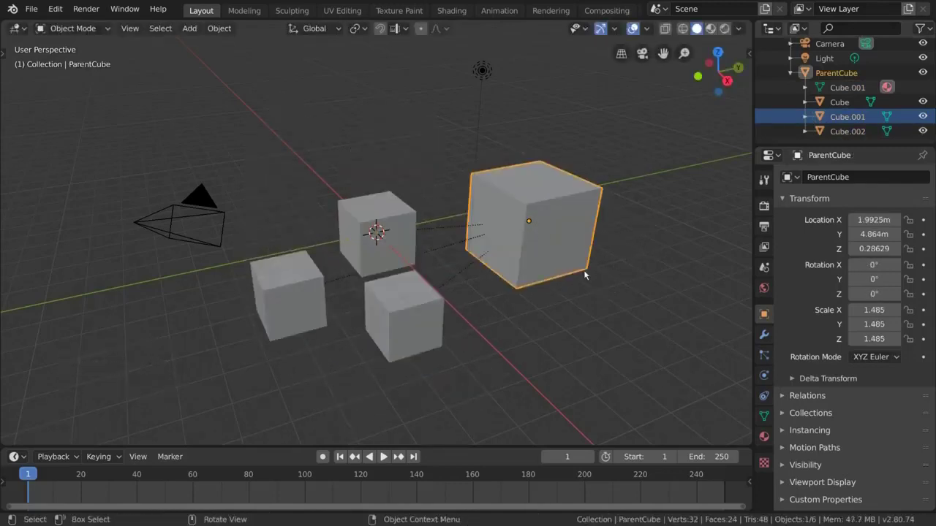
{"action": "key", "text": "shift+d"}
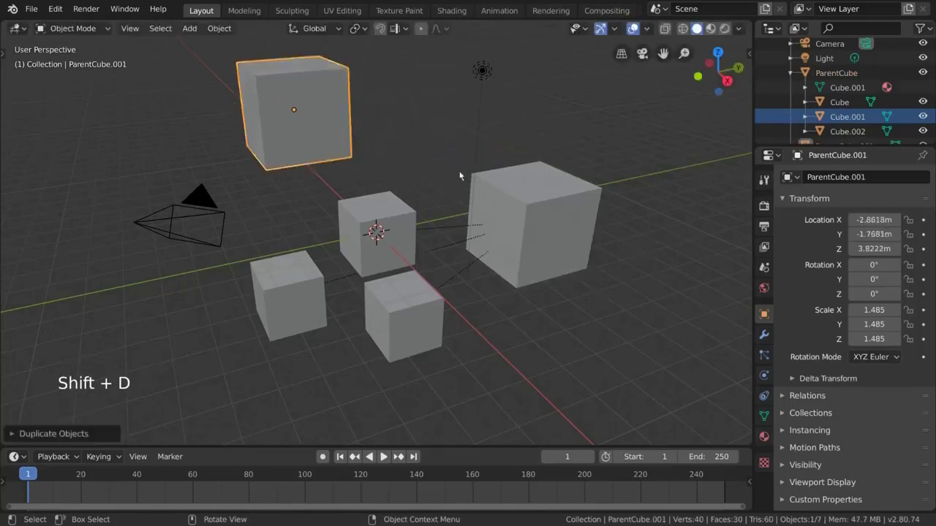
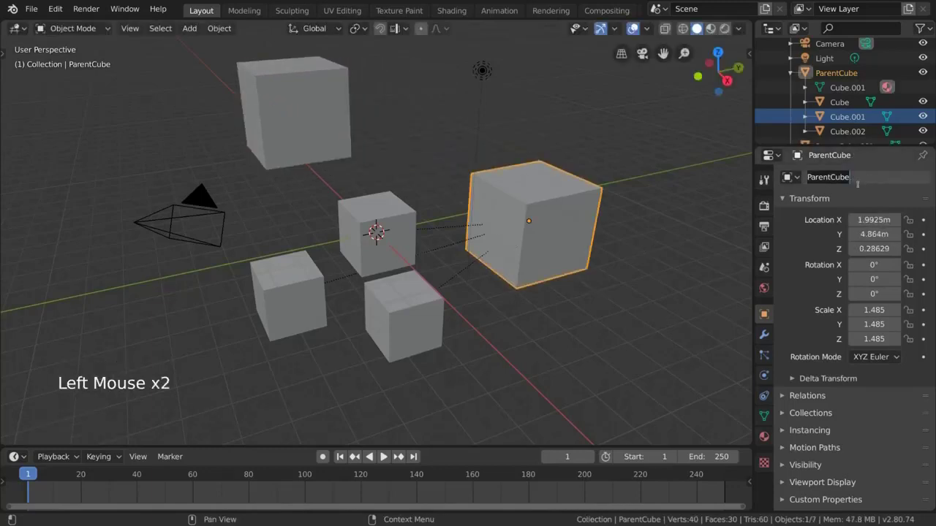
{"action": "key", "text": "d"}
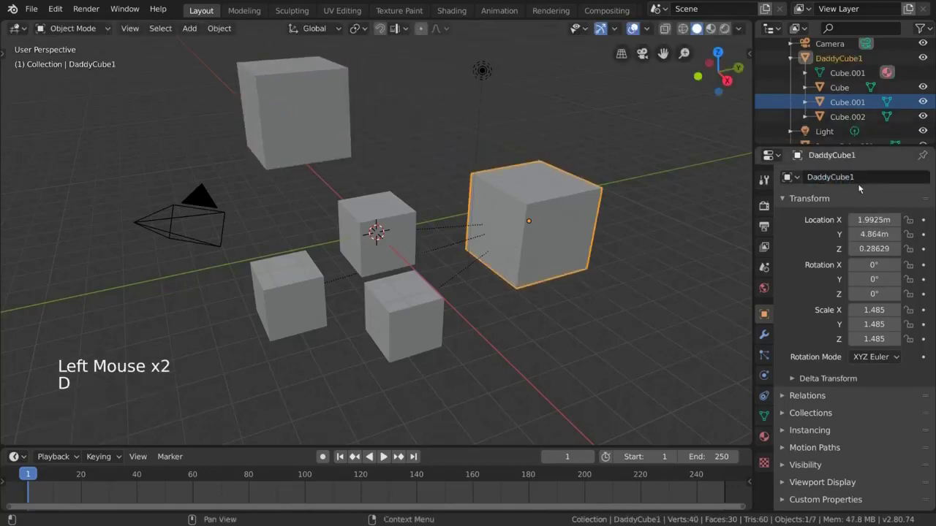
{"action": "left_click", "coordinate": [336, 92]}
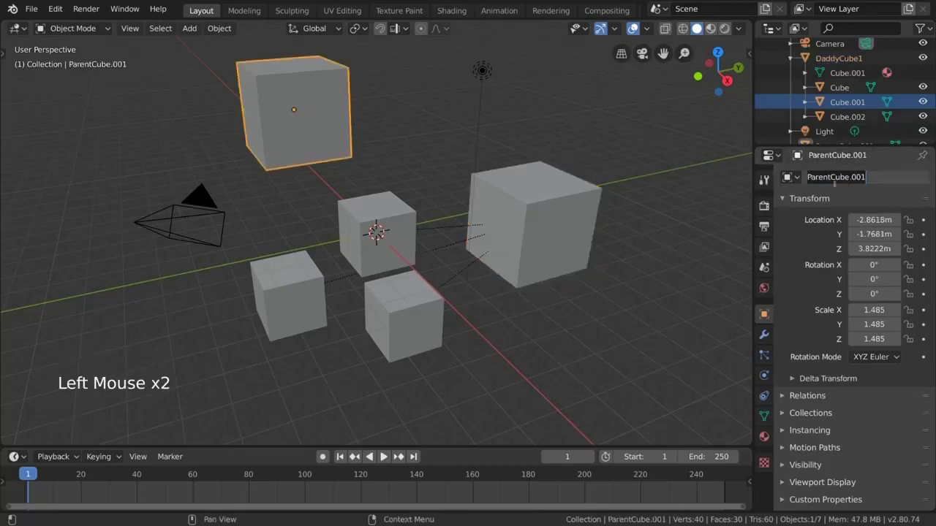
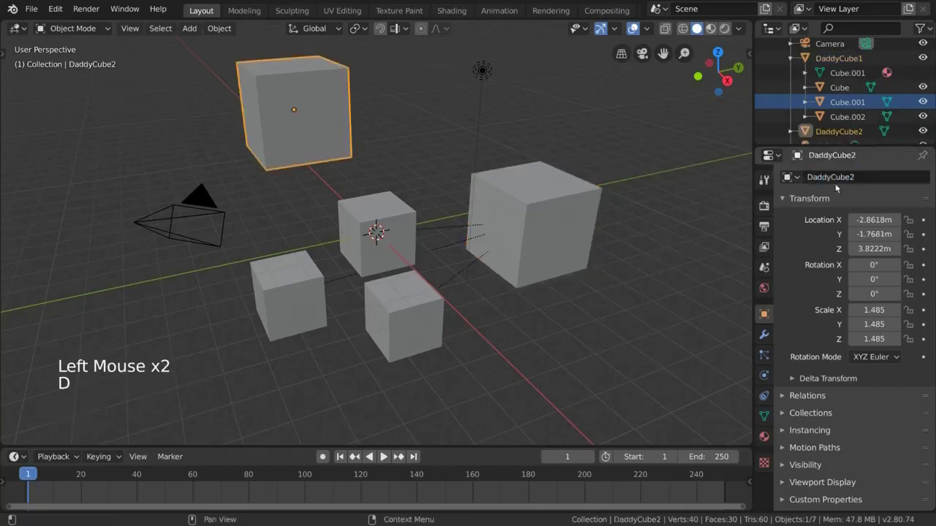
Parent the small cubes to DaddyCube2, restore DaddyCube1's position, and scale DaddyCube2 with its children.
{"action": "left_click", "coordinate": [377, 237]}
{"action": "left_click", "coordinate": [388, 302]}
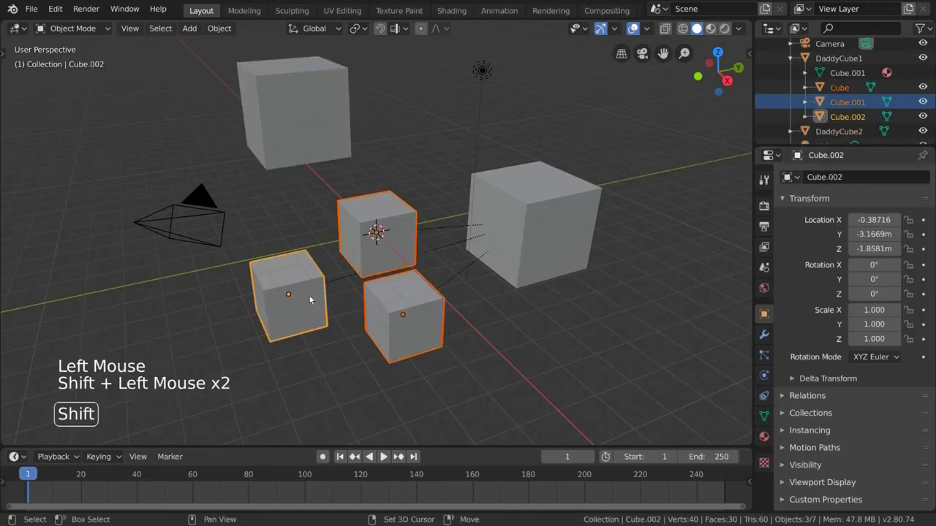
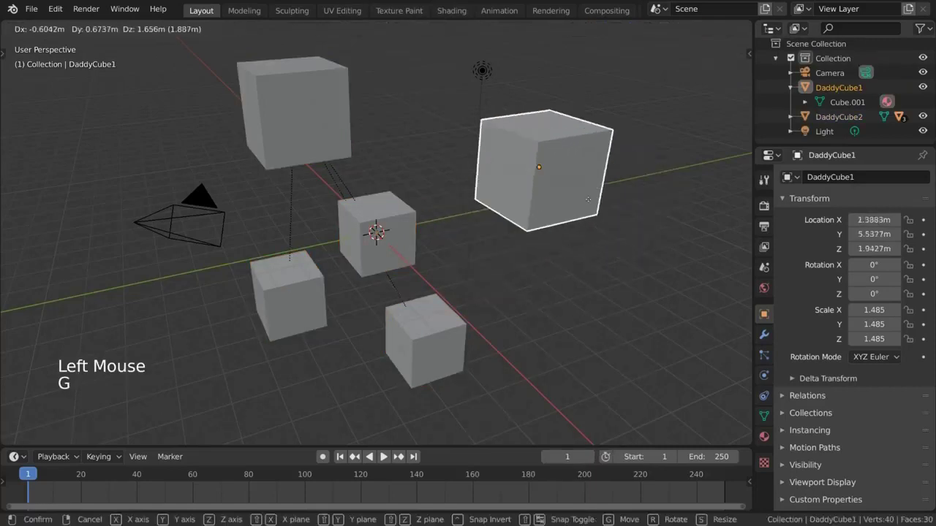
{"action": "key", "text": "r"}
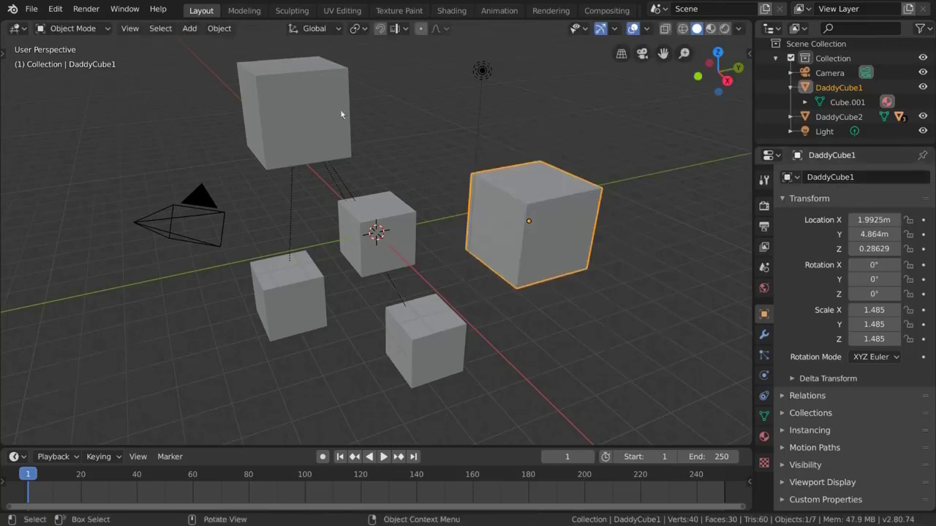
{"action": "left_click", "coordinate": [332, 114]}
{"action": "key", "text": "r"}
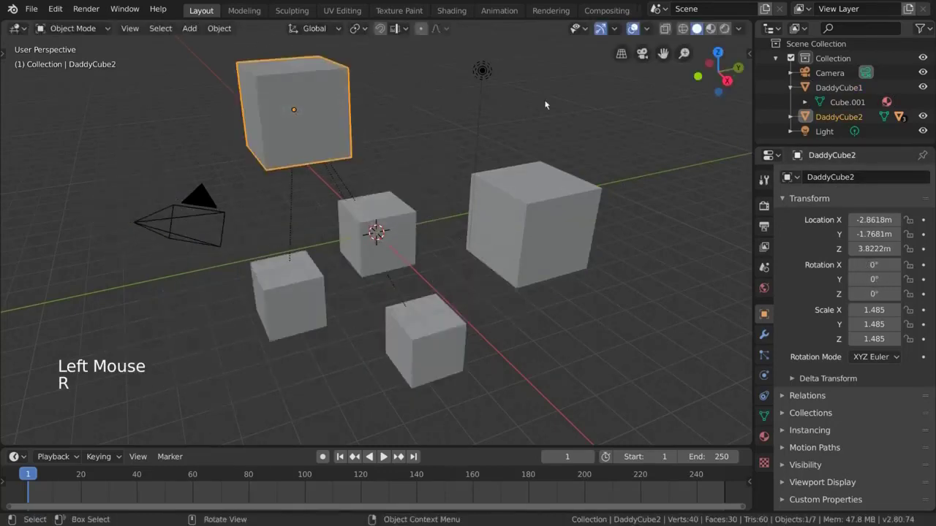
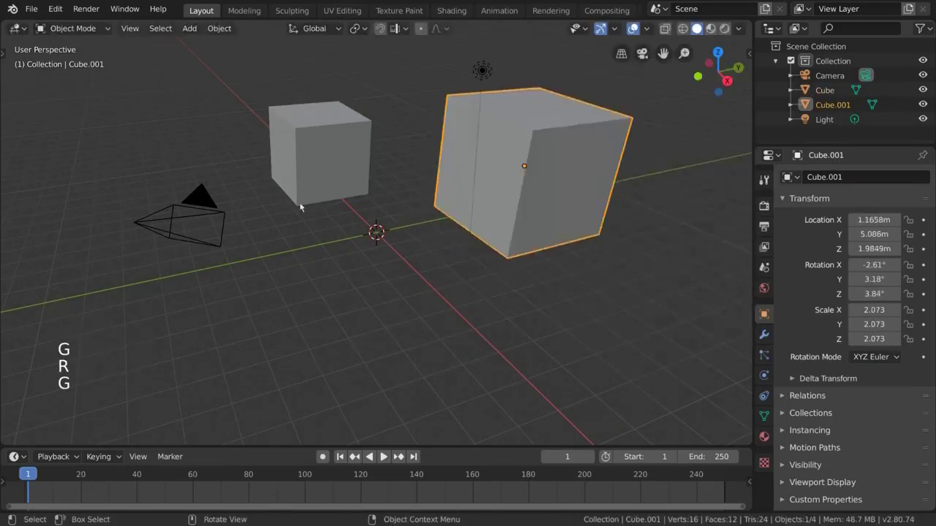
Undo twice and bring up the parenting options for the two cubes.
{"action": "key", "text": "ctrl+z"}
{"action": "key", "text": "ctrl+z"}
{"action": "right_click", "coordinate": [348, 173]}
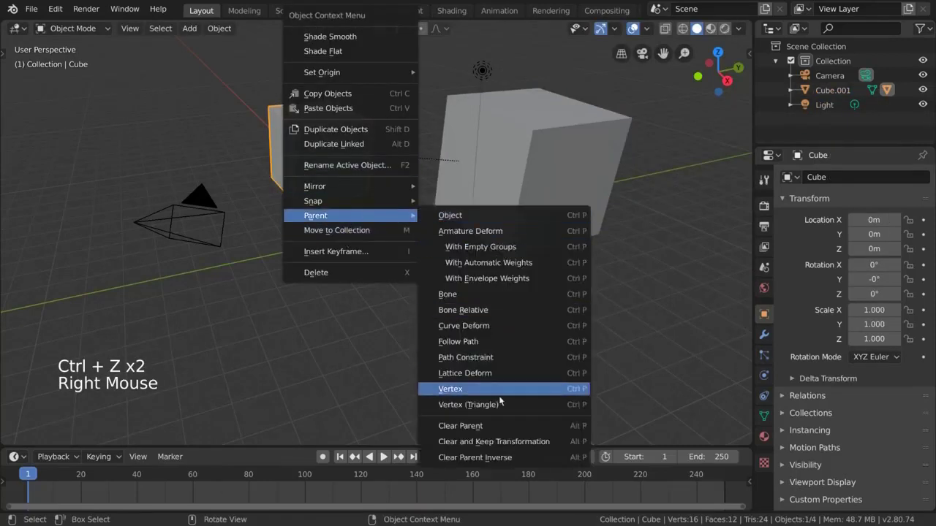
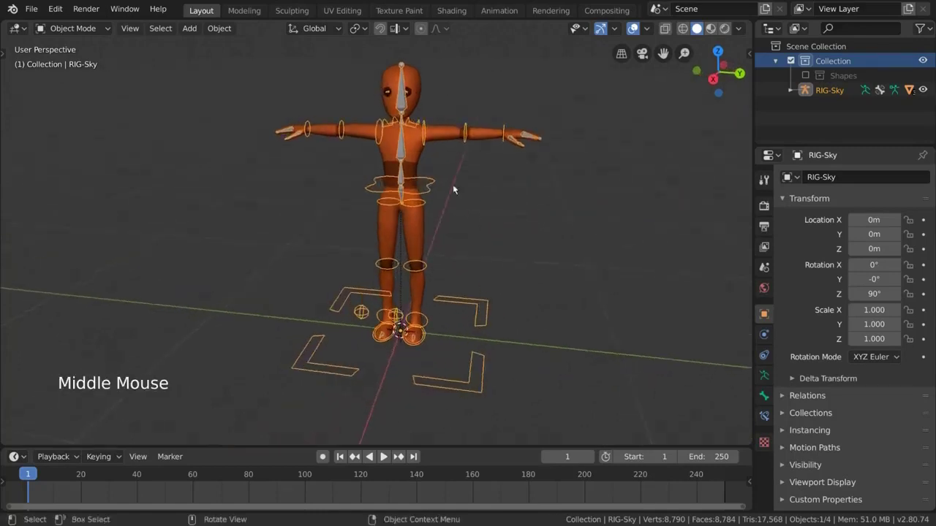
Enter Pose Mode and rotate the character's DEF-Shoulder.L bone.
{"action": "key", "text": "ctrl+Tab"}
{"action": "left_click", "coordinate": [426, 145]}
{"action": "key", "text": "r"}
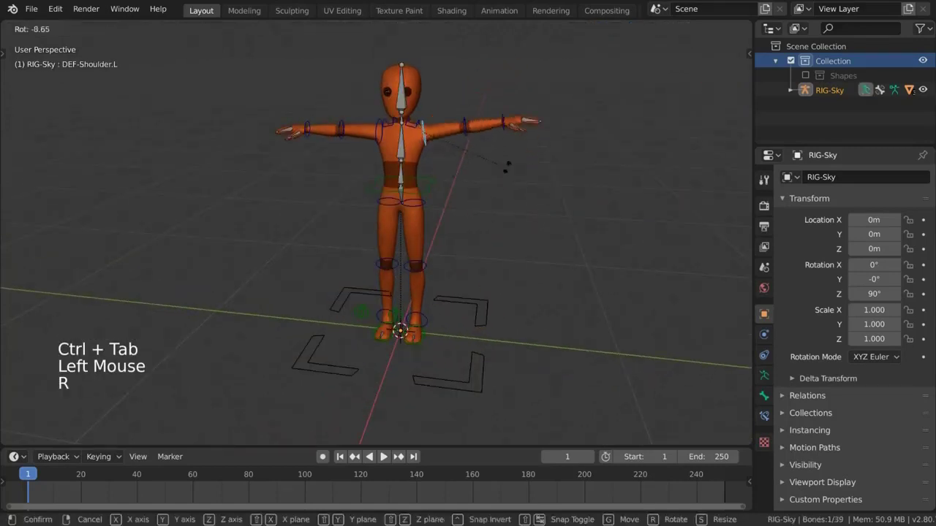
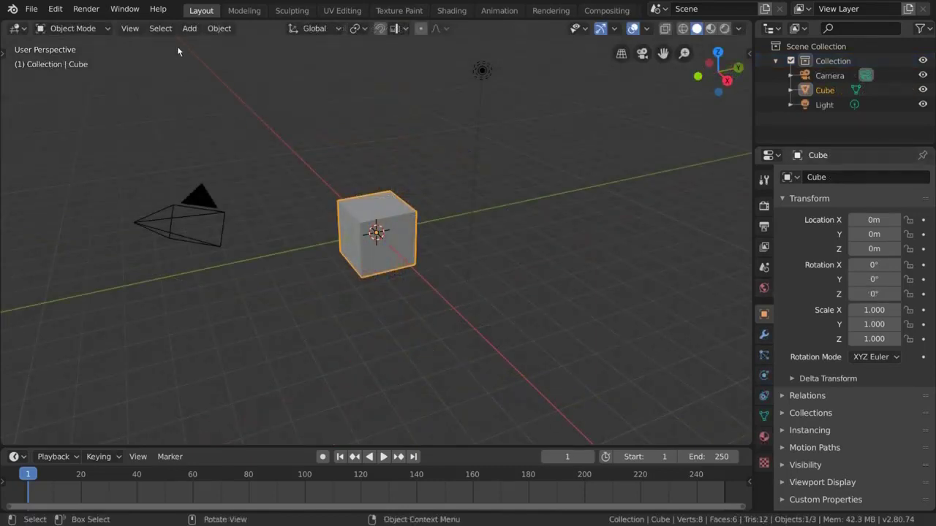
Add a single-bone Armature at the origin and hide the Cube so only the bone shows.
{"action": "left_click", "coordinate": [189, 35]}
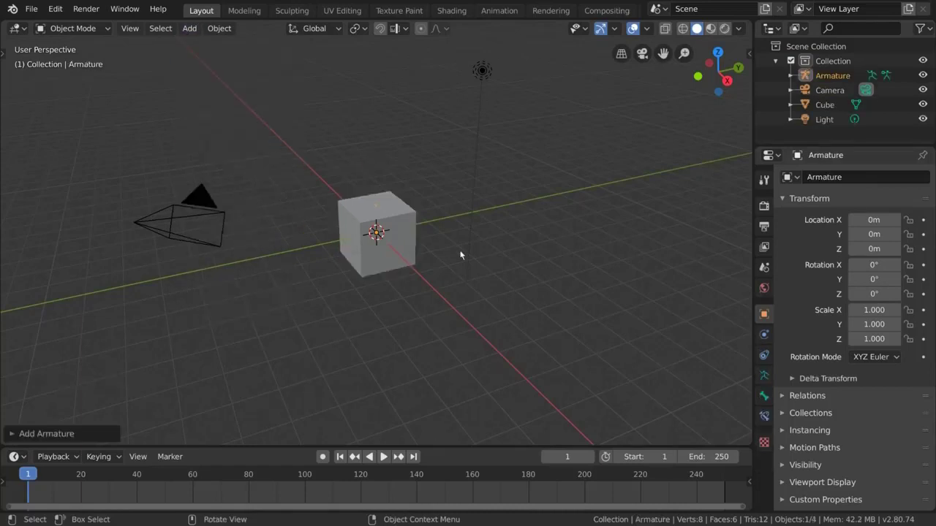
{"action": "left_click", "coordinate": [403, 216]}
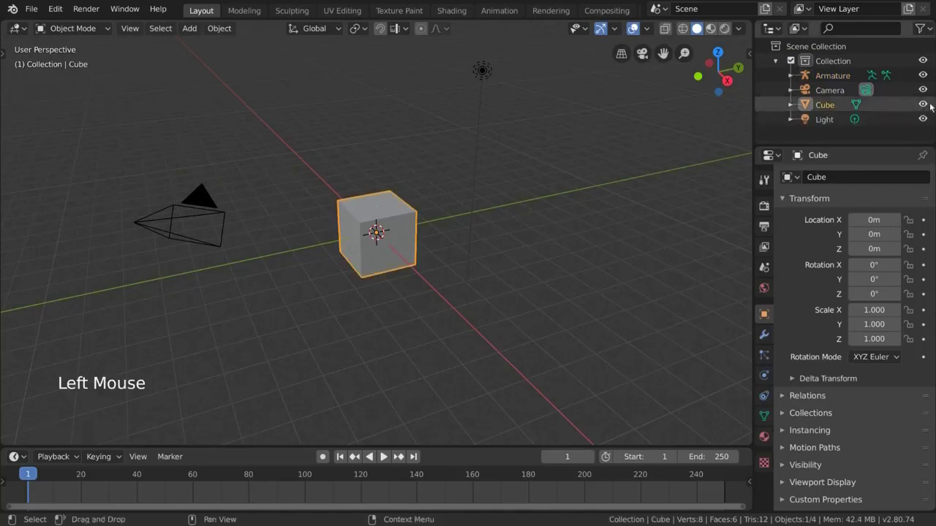
{"action": "left_click", "coordinate": [927, 105]}
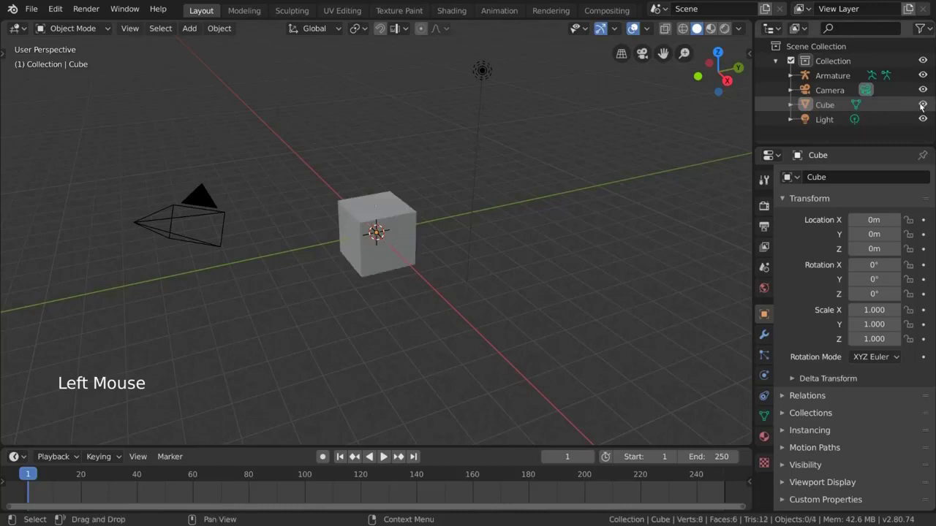
{"action": "left_click", "coordinate": [405, 228]}
{"action": "key", "text": "h"}
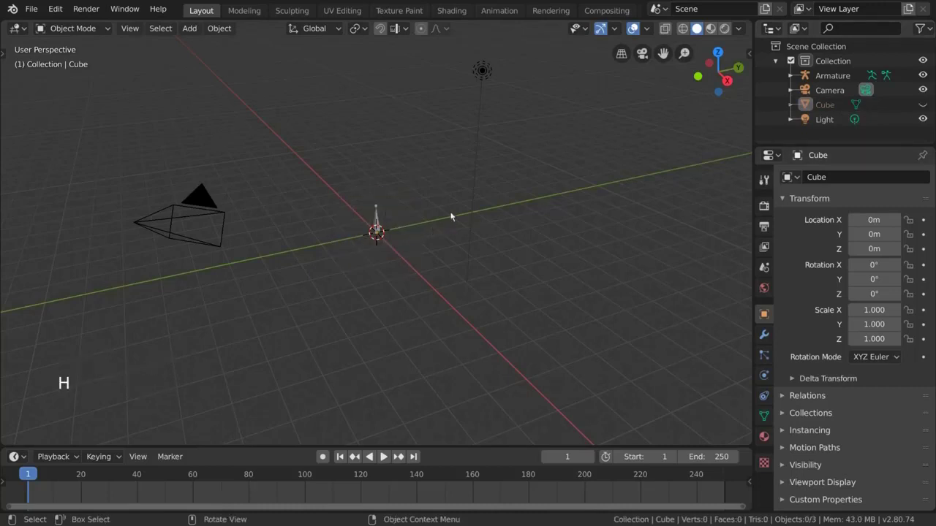
{"action": "left_click", "coordinate": [380, 218]}
{"action": "left_click", "coordinate": [98, 27]}
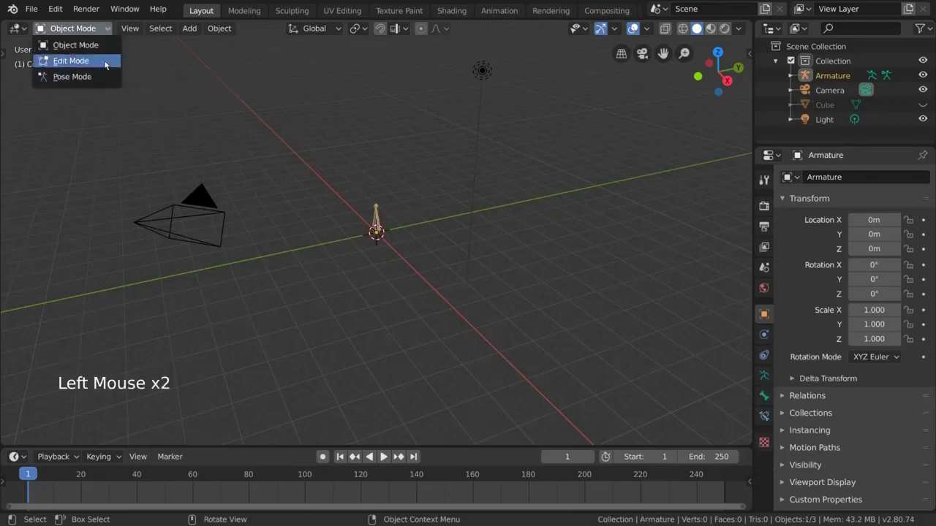
{"action": "left_click", "coordinate": [96, 32]}
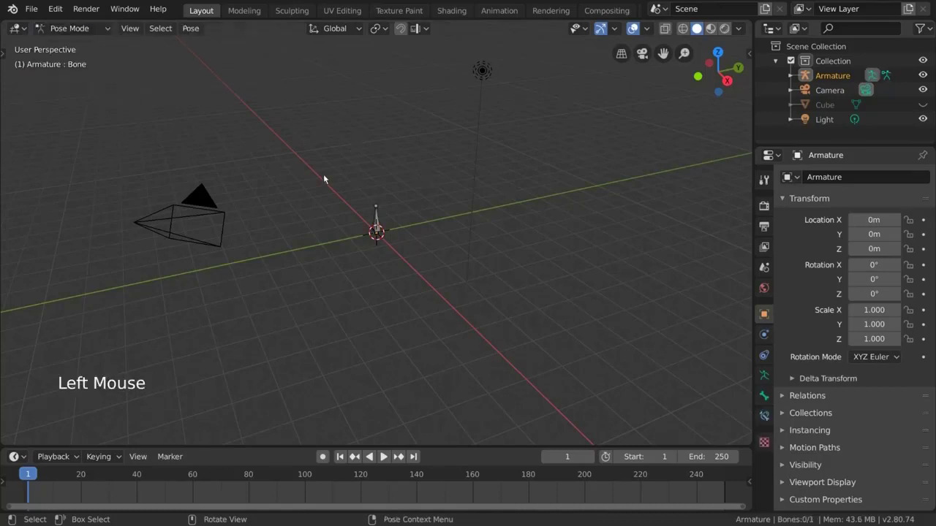
{"action": "left_click", "coordinate": [379, 215]}
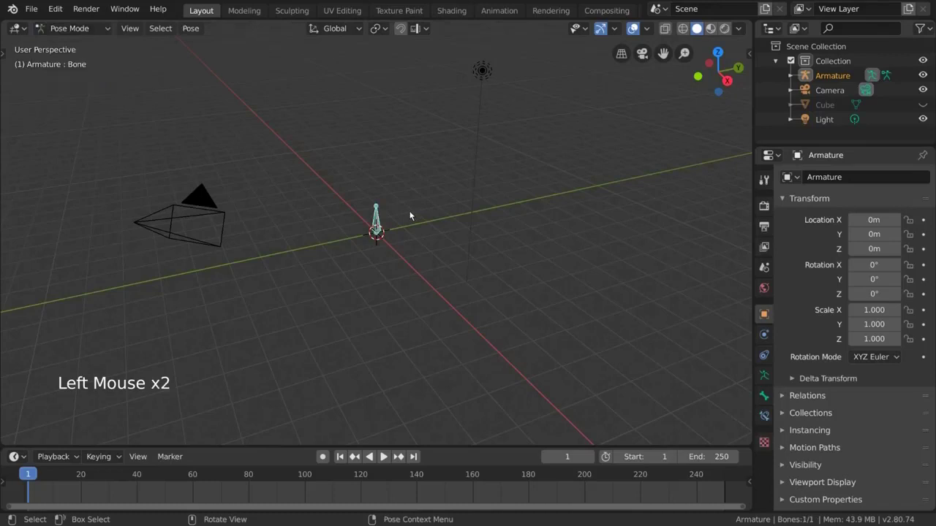
{"action": "key", "text": "r"}
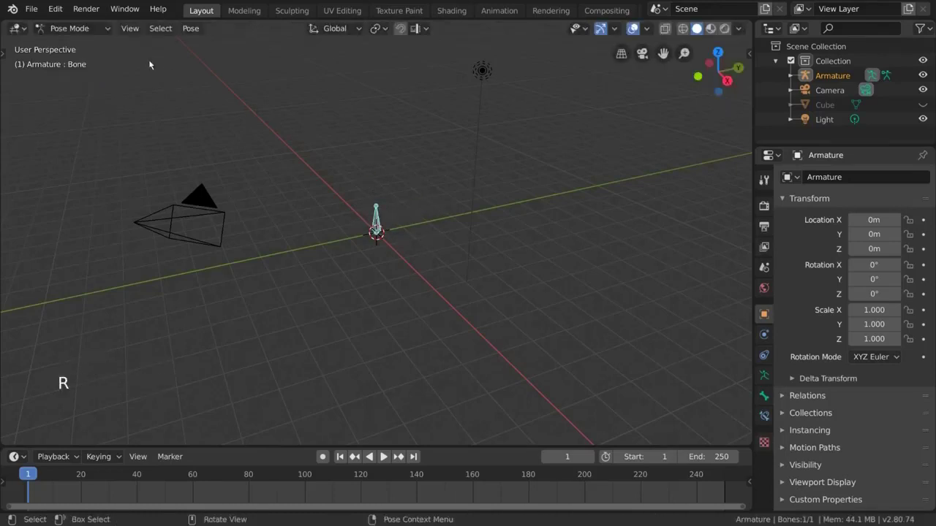
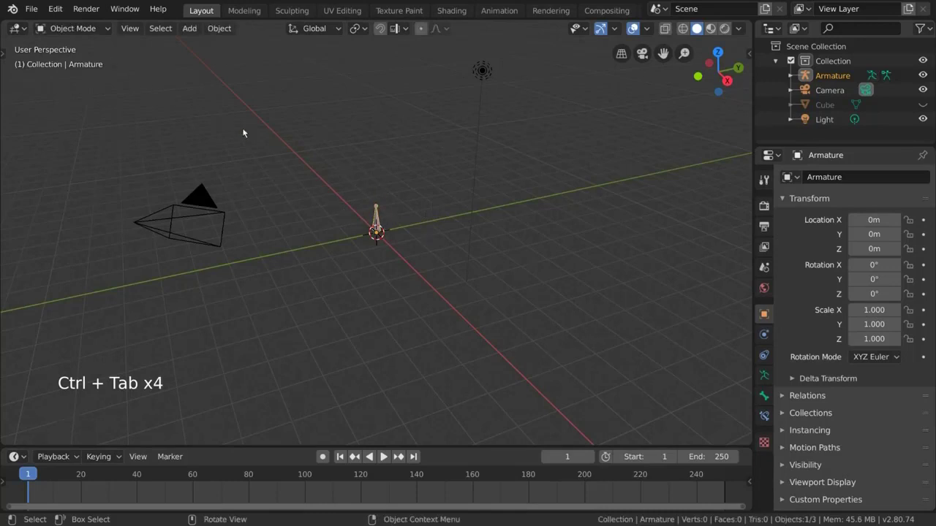
Load the orange character scene with GEO-Body and GEO-Eyes and test rotate/scale.
{"action": "left_click", "coordinate": [96, 23]}
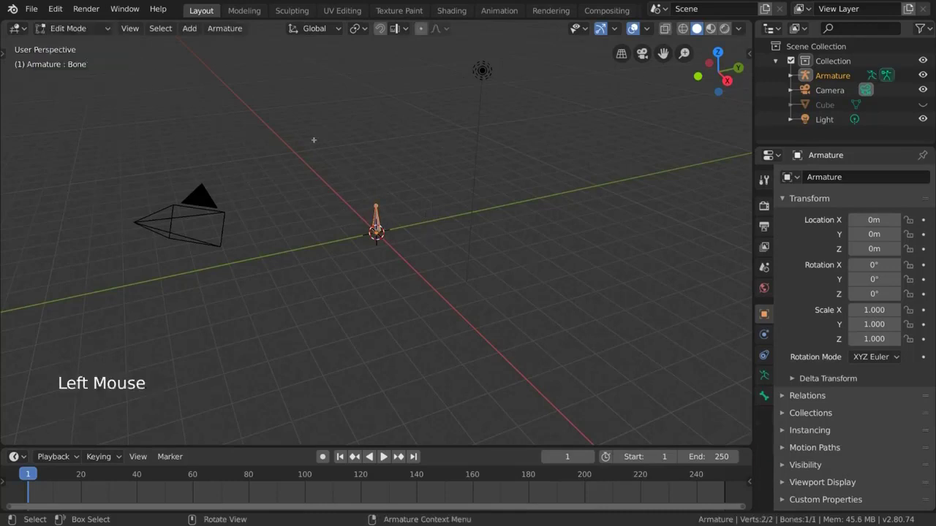
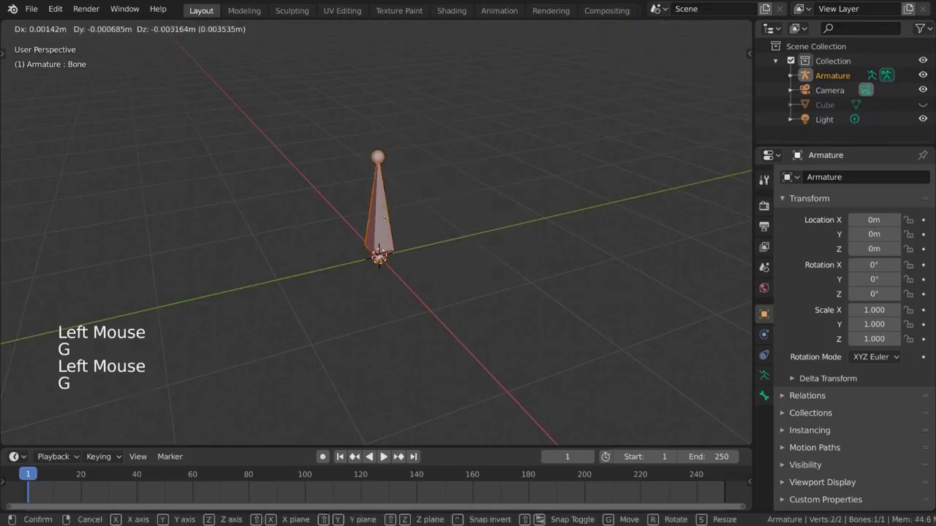
{"action": "key", "text": "r"}
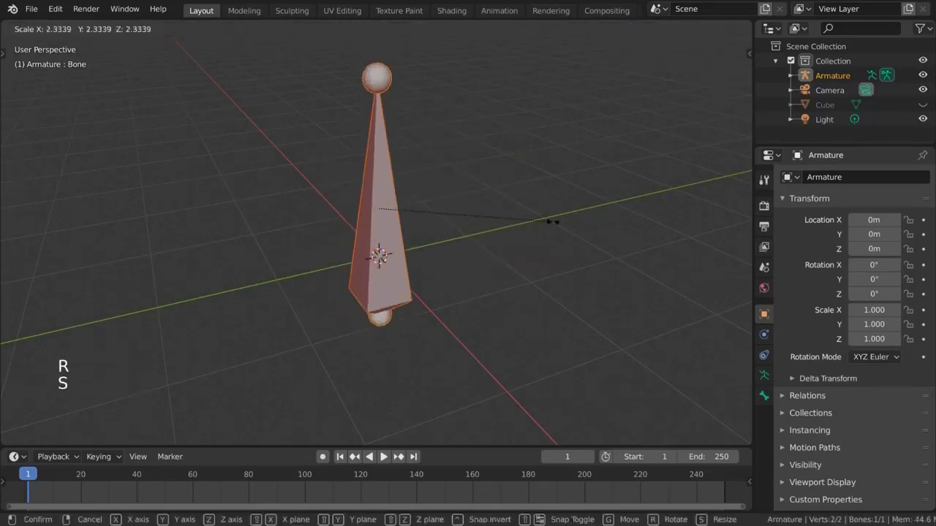
{"action": "key", "text": "s"}
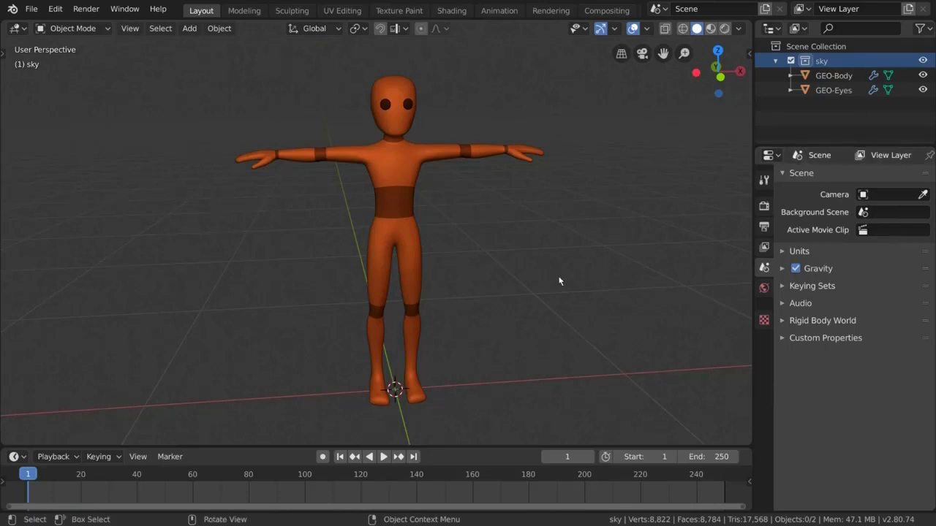
Add an Armature, edit its bones into the torso and beside the body, and bring up bone parenting.
{"action": "left_click", "coordinate": [197, 26]}
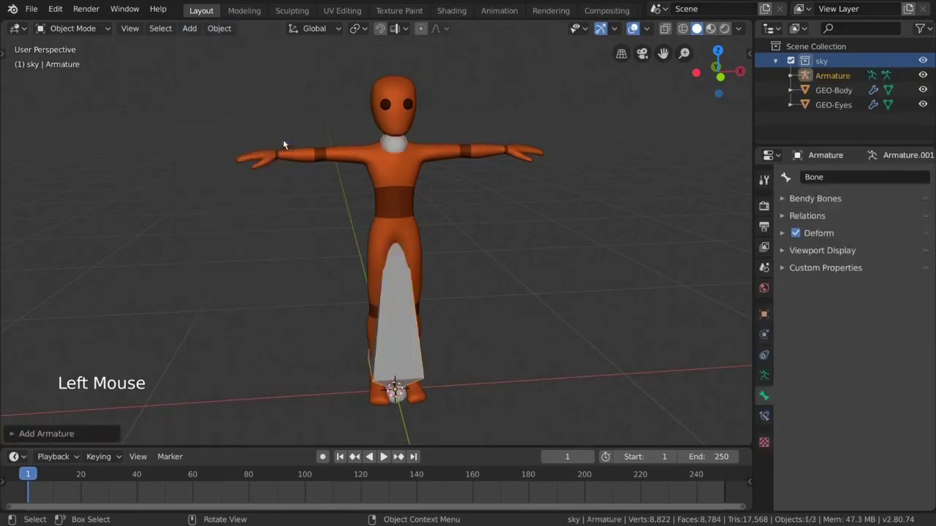
{"action": "key", "text": "Tab"}
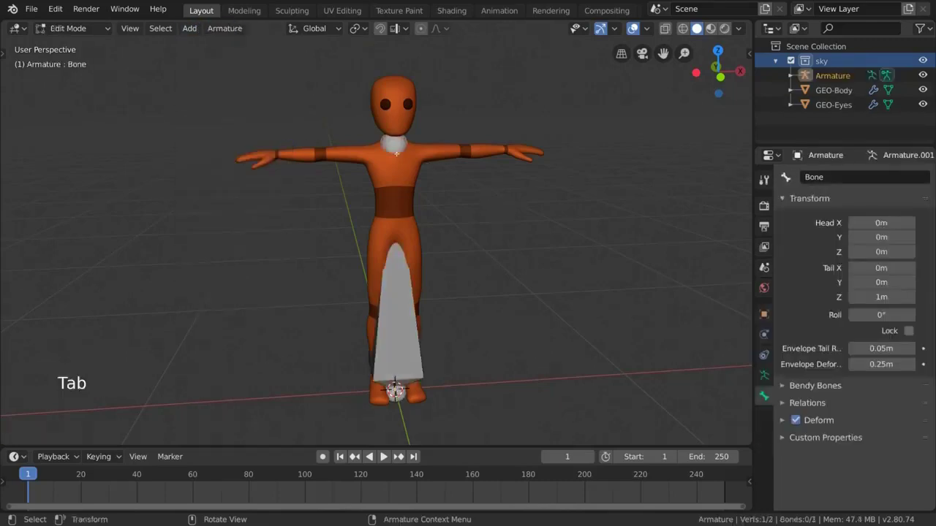
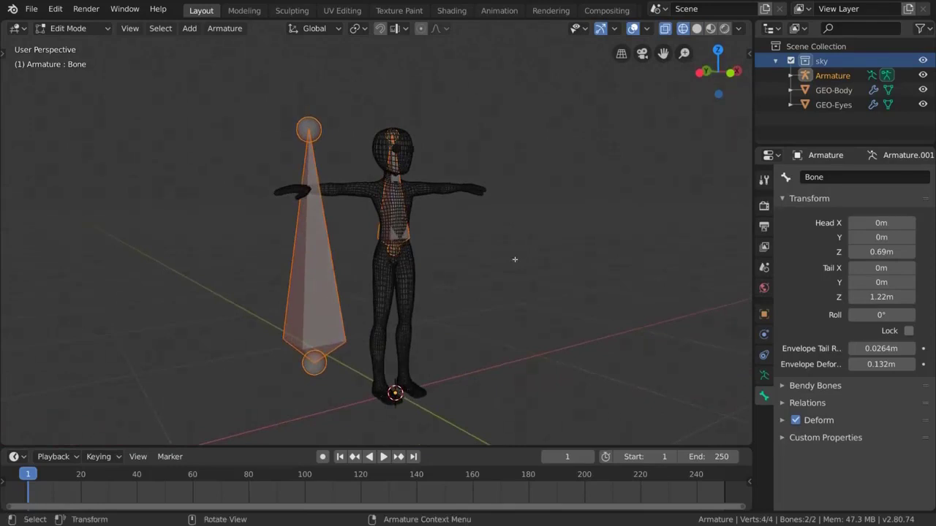
{"action": "key", "text": "ctrl+p"}
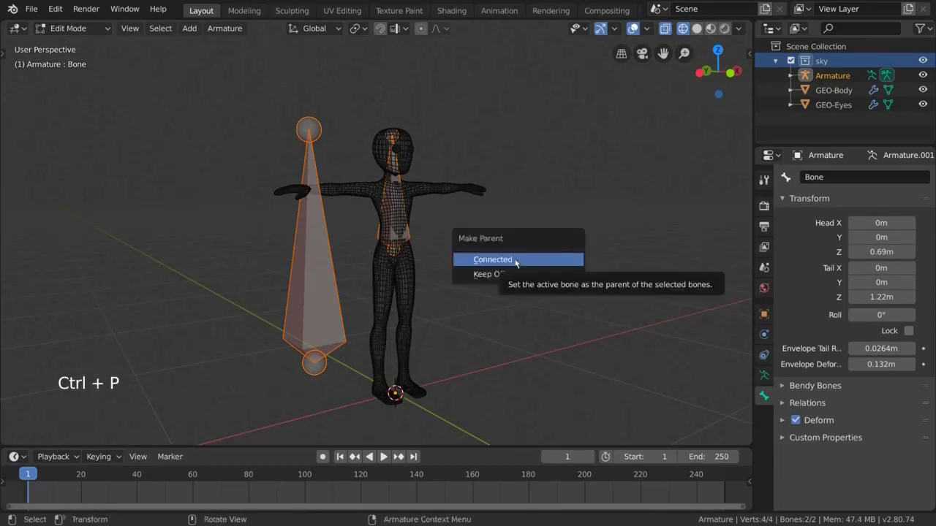
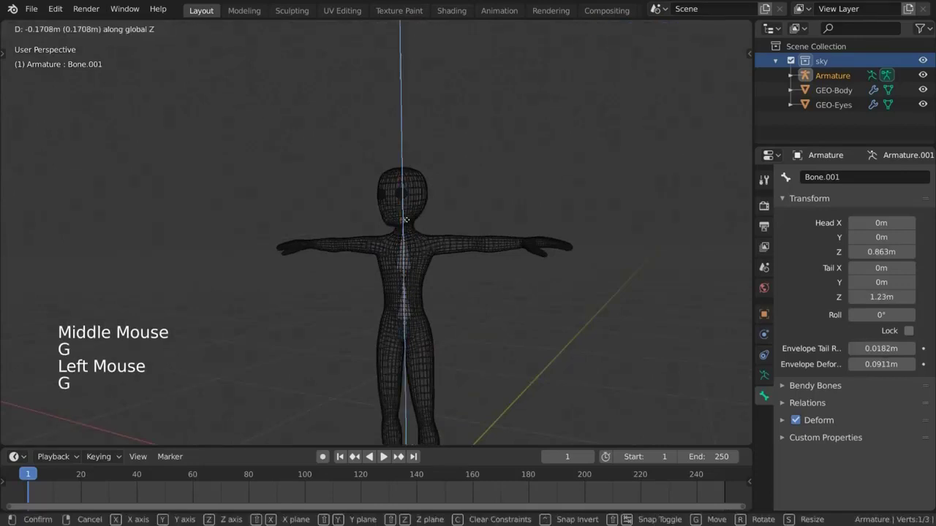
Parent the separate bone to the torso bone with Keep Offset and enter Pose Mode.
{"action": "key", "text": "ctrl+p"}
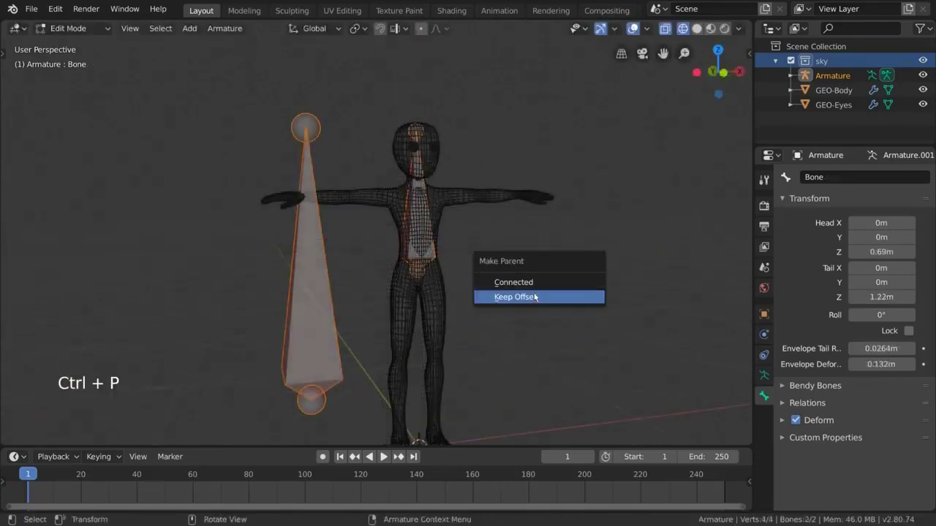
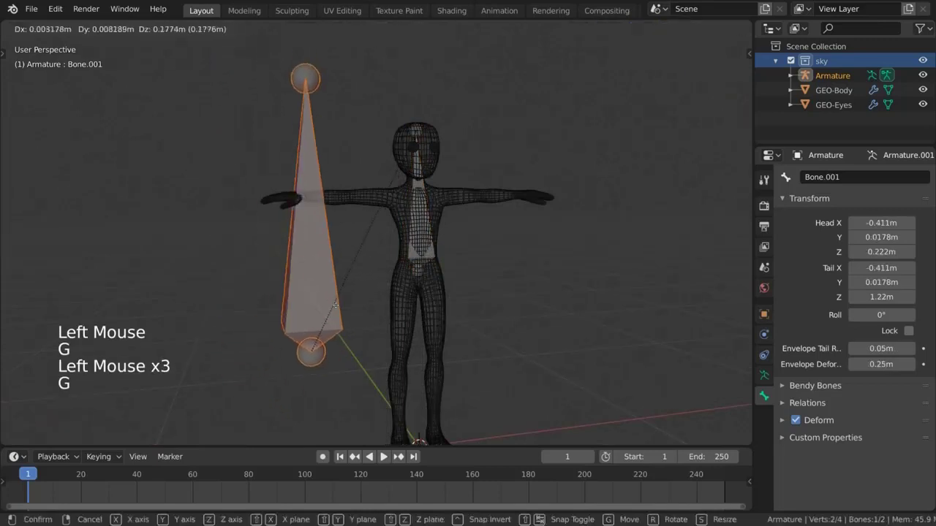
{"action": "key", "text": "Tab"}
{"action": "key", "text": "ctrl+Tab"}
Test-rotate the torso bone so the child bone follows, then return to editing the bones.
{"action": "left_click", "coordinate": [441, 255]}
{"action": "key", "text": "r"}
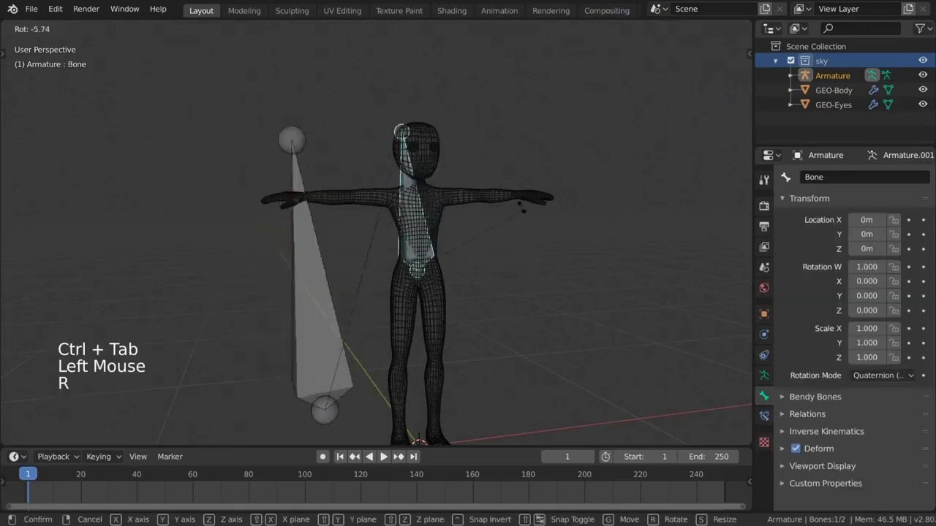
{"action": "left_click", "coordinate": [307, 287]}
{"action": "left_click", "coordinate": [306, 369]}
{"action": "left_click", "coordinate": [295, 393]}
{"action": "key", "text": "r"}
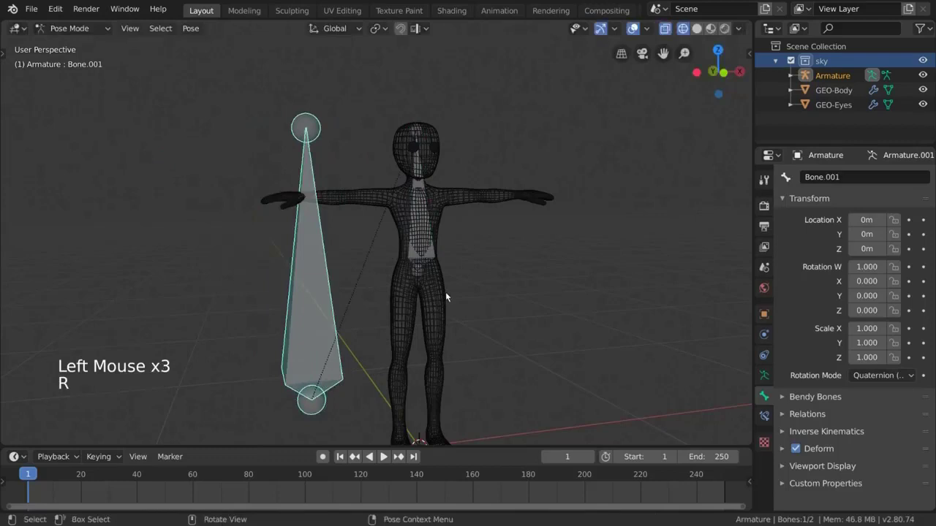
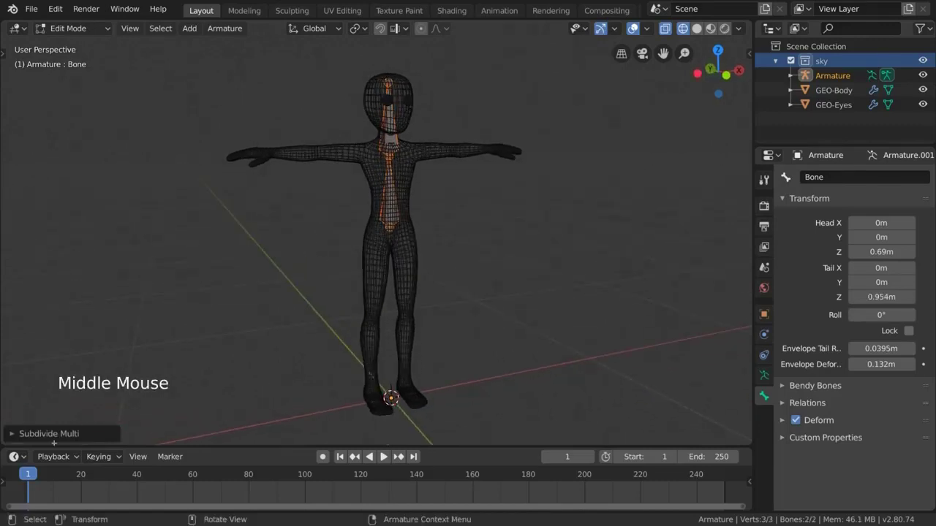
Select the torso bone's tip to shorten it down to the chest.
{"action": "left_click", "coordinate": [19, 437]}
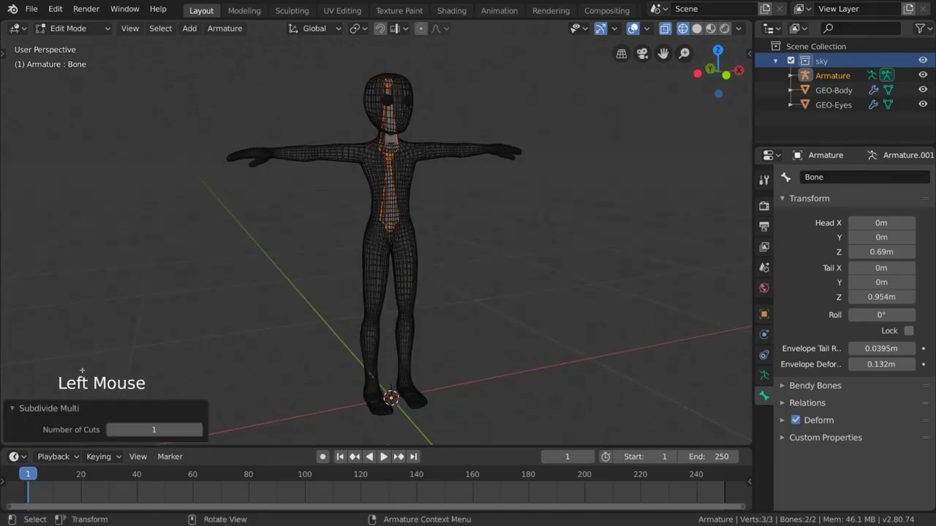
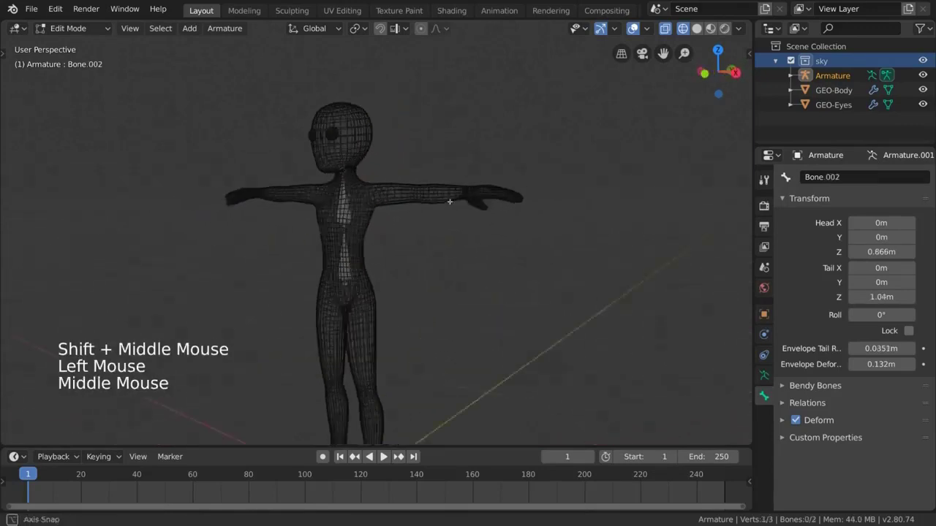
Extrude new spine bones upward from the torso tip through the chest and neck.
{"action": "key", "text": "e"}
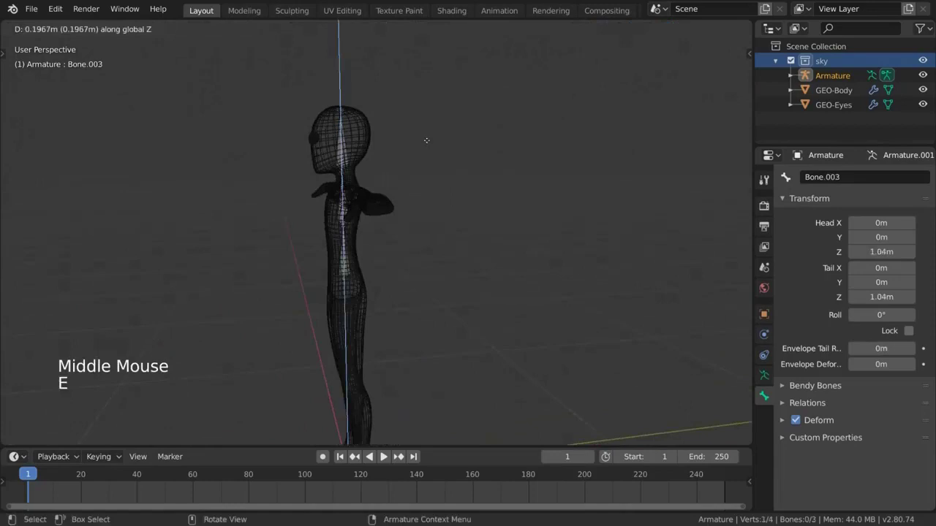
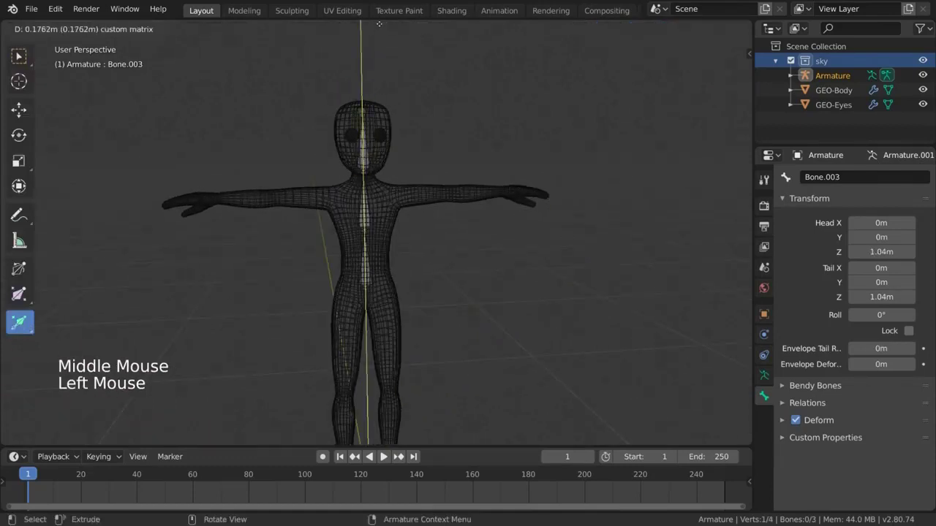
{"action": "middle_click", "coordinate": [576, 303]}
{"action": "middle_click", "coordinate": [504, 302]}
{"action": "scroll", "scroll_direction": "up", "scroll_amount": 3}
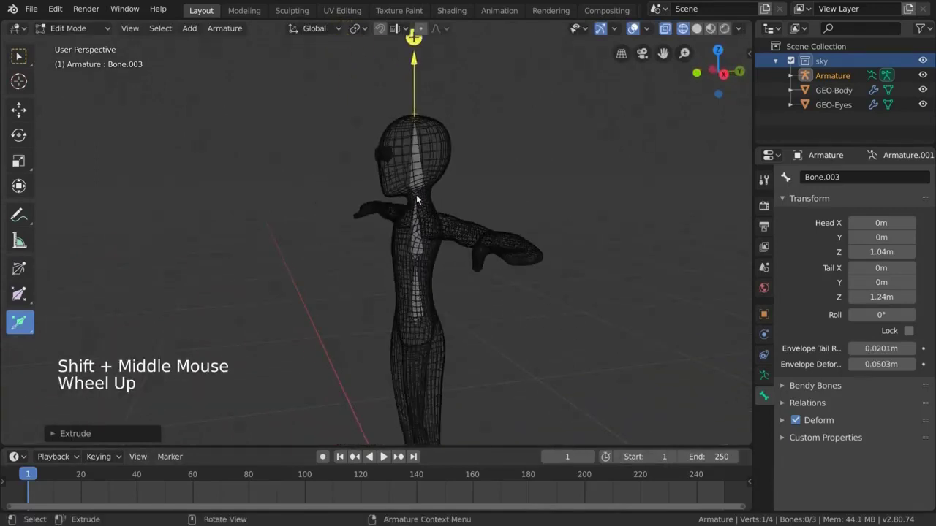
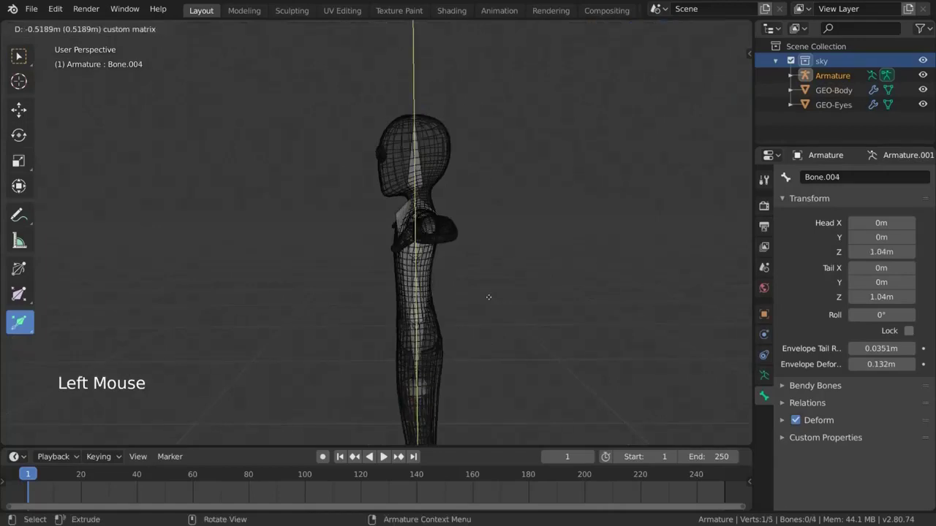
{"action": "key", "text": "ctrl+z"}
{"action": "middle_click", "coordinate": [455, 288]}
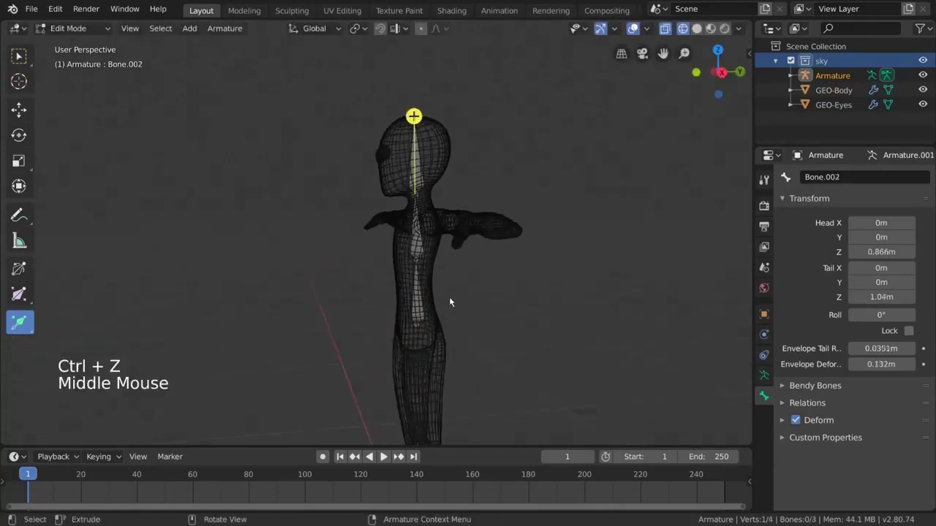
Select the tip of the head bone, ready to extrude further.
{"action": "left_click", "coordinate": [421, 240]}
{"action": "left_click", "coordinate": [414, 119]}
{"action": "middle_click", "coordinate": [432, 181]}
{"action": "middle_click", "coordinate": [420, 212]}
Extrude an extra bone above the head and clear its parent with Alt+P.
{"action": "key", "text": "e"}
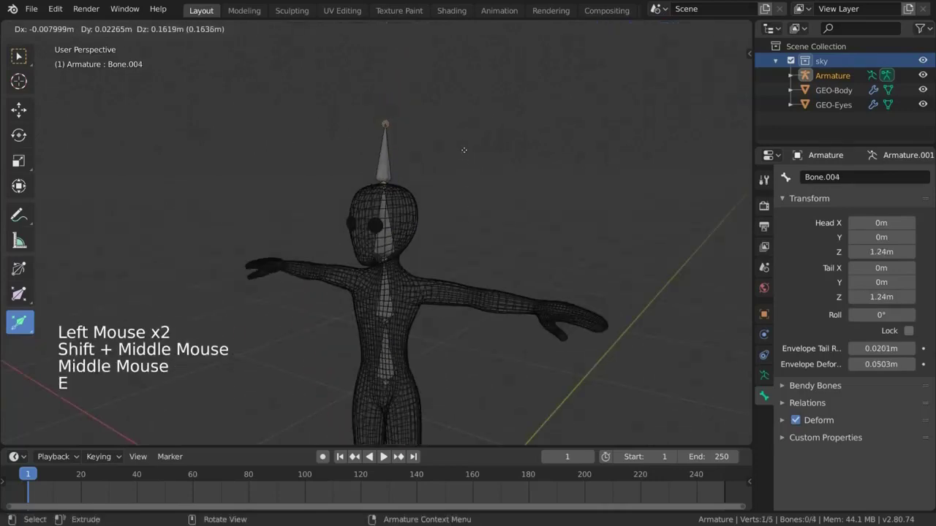
{"action": "middle_click", "coordinate": [474, 188]}
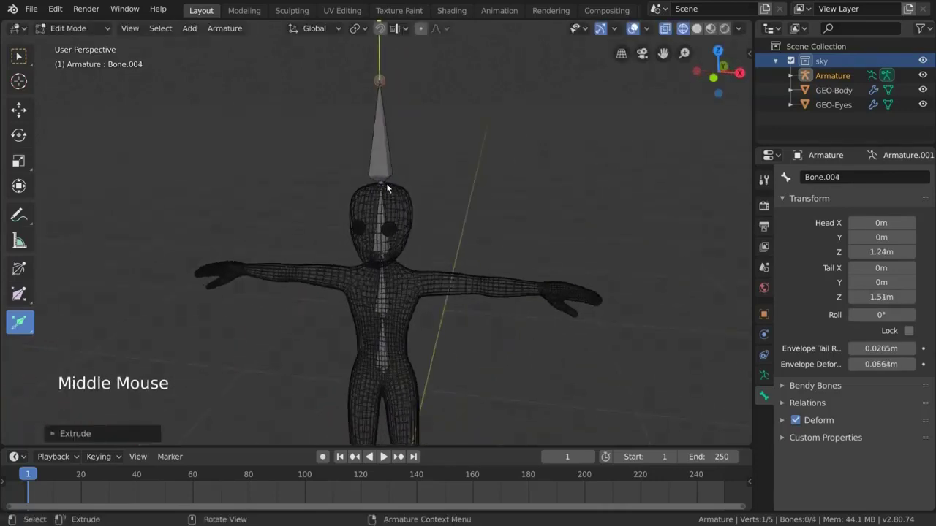
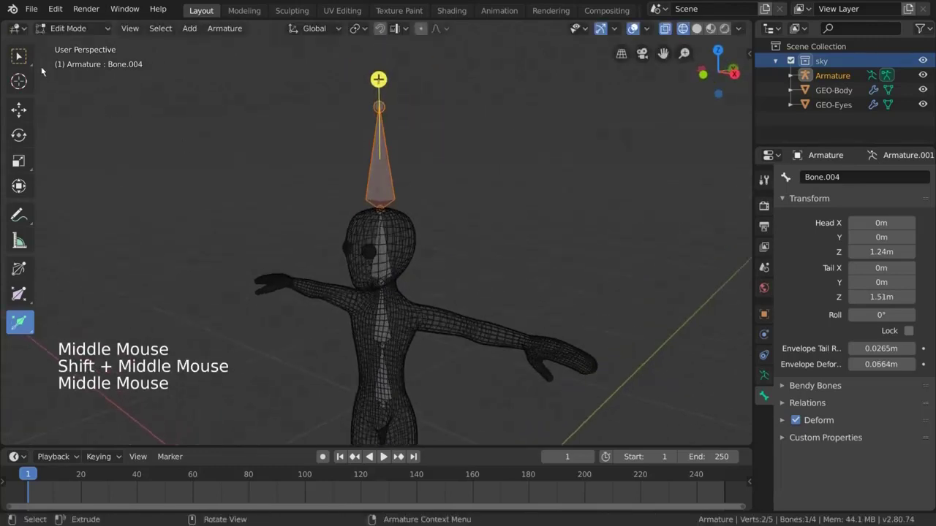
{"action": "left_click", "coordinate": [25, 58]}
{"action": "right_click", "coordinate": [265, 177]}
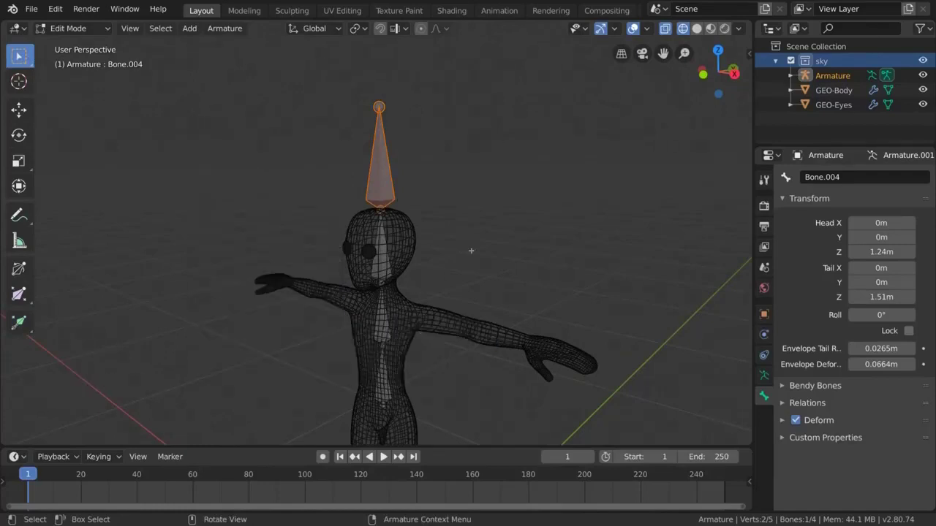
{"action": "key", "text": "alt+p"}
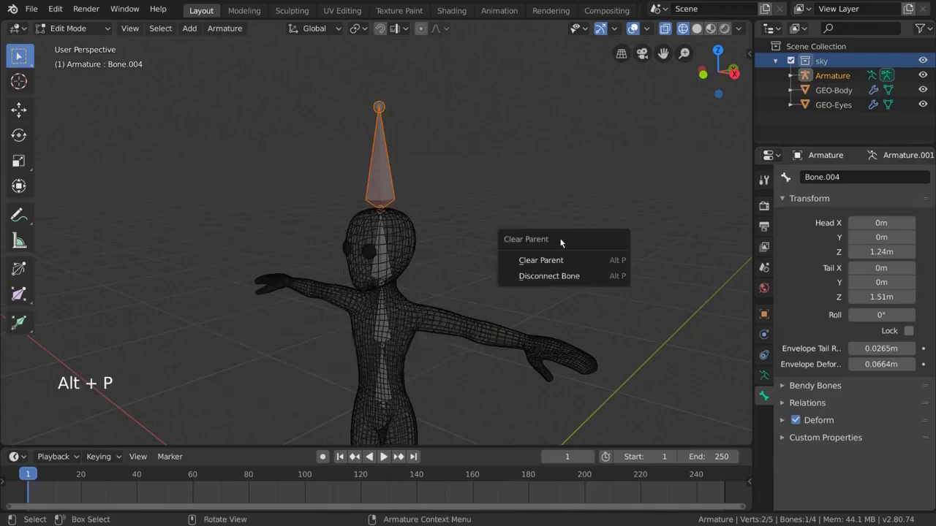
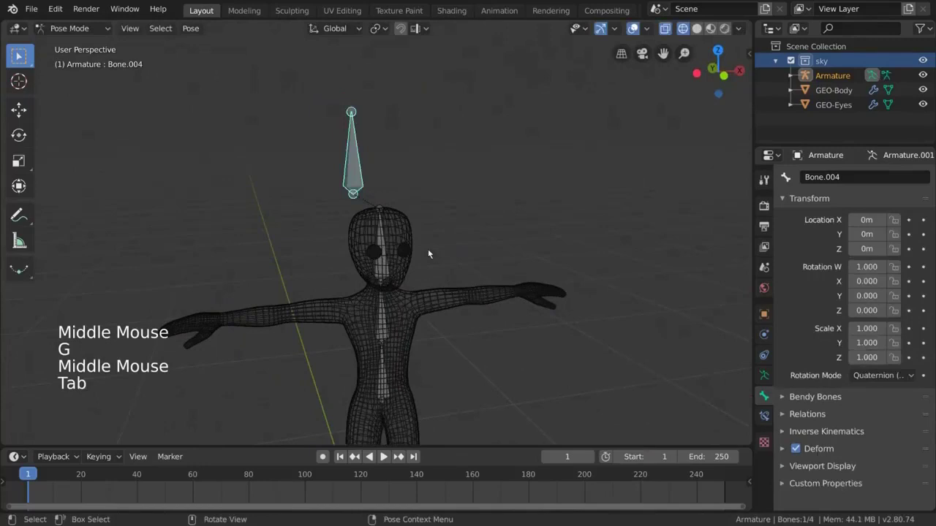
Test-rotate the head and chest bones in Pose Mode.
{"action": "left_click", "coordinate": [391, 272]}
{"action": "middle_click", "coordinate": [466, 281]}
{"action": "key", "text": "r"}
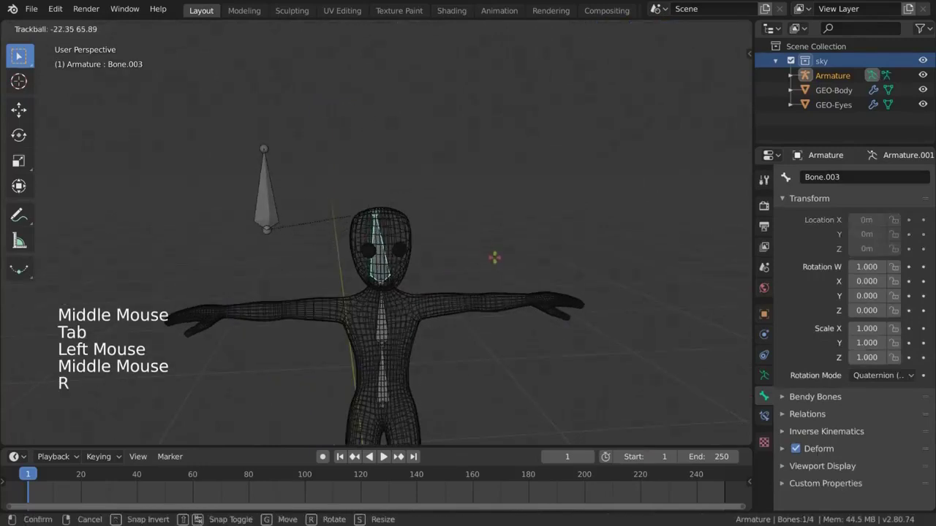
{"action": "left_click", "coordinate": [383, 326]}
{"action": "key", "text": "r"}
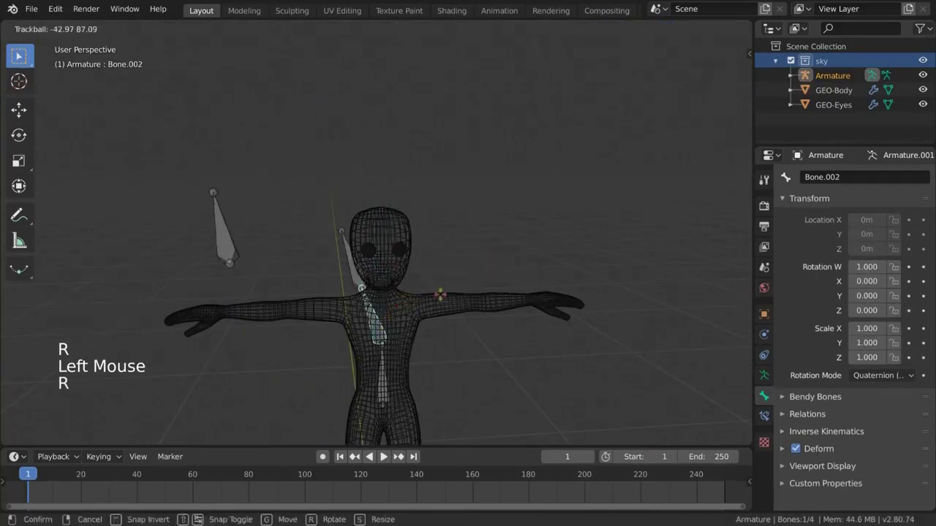
{"action": "middle_click", "coordinate": [466, 296]}
{"action": "left_click", "coordinate": [443, 182]}
Test-rotate the bottom torso and head bones, then bring up bone options for the extra bone.
{"action": "middle_click", "coordinate": [493, 224]}
{"action": "left_click", "coordinate": [384, 391]}
{"action": "key", "text": "r"}
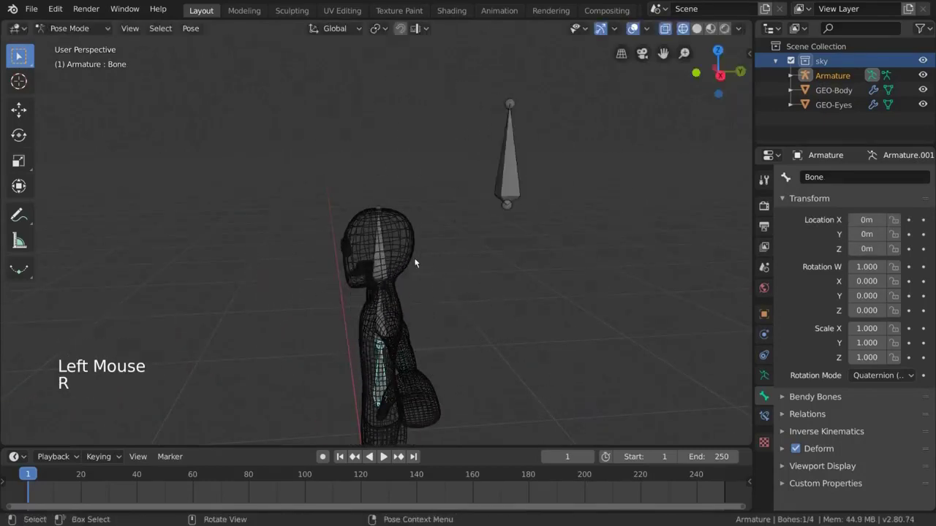
{"action": "left_click", "coordinate": [384, 253]}
{"action": "middle_click", "coordinate": [424, 276]}
{"action": "key", "text": "r"}
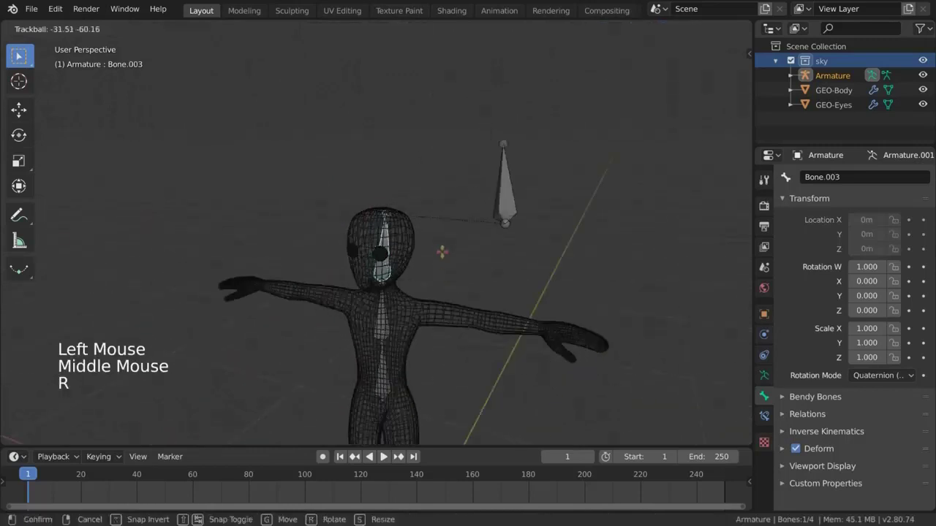
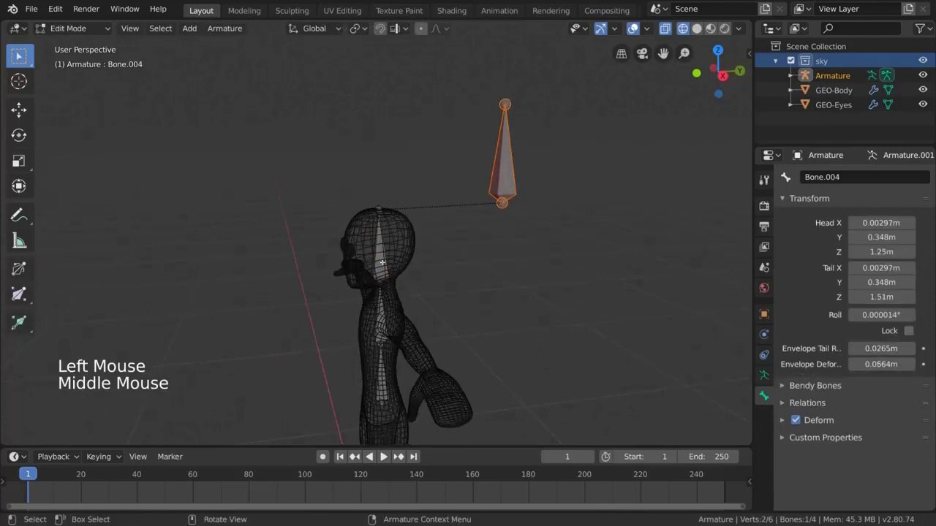
{"action": "right_click", "coordinate": [506, 181]}
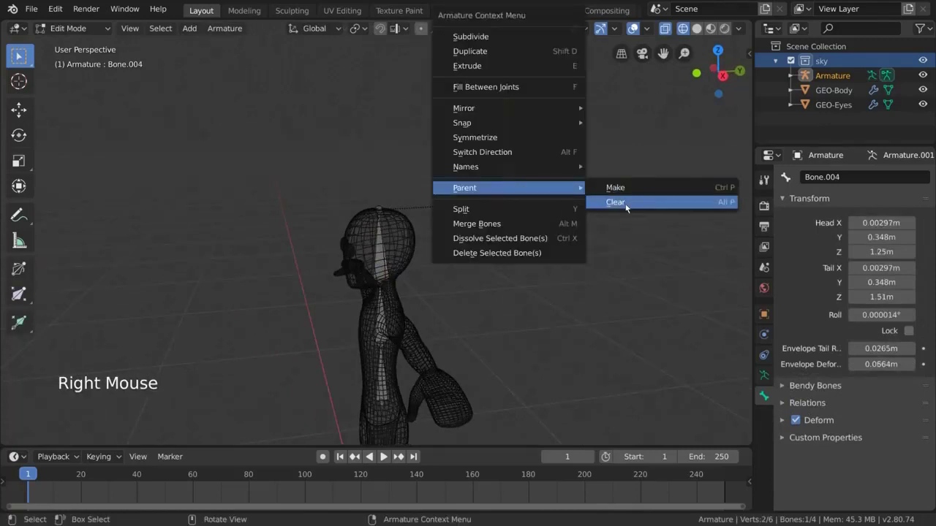
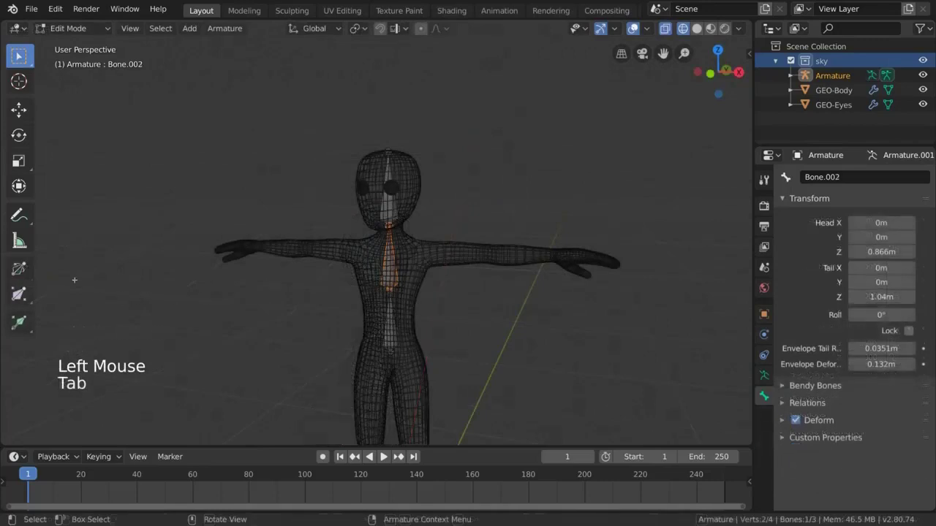
Test-rotate the spine bones and clear their rotations with Alt+R.
{"action": "left_click", "coordinate": [33, 277]}
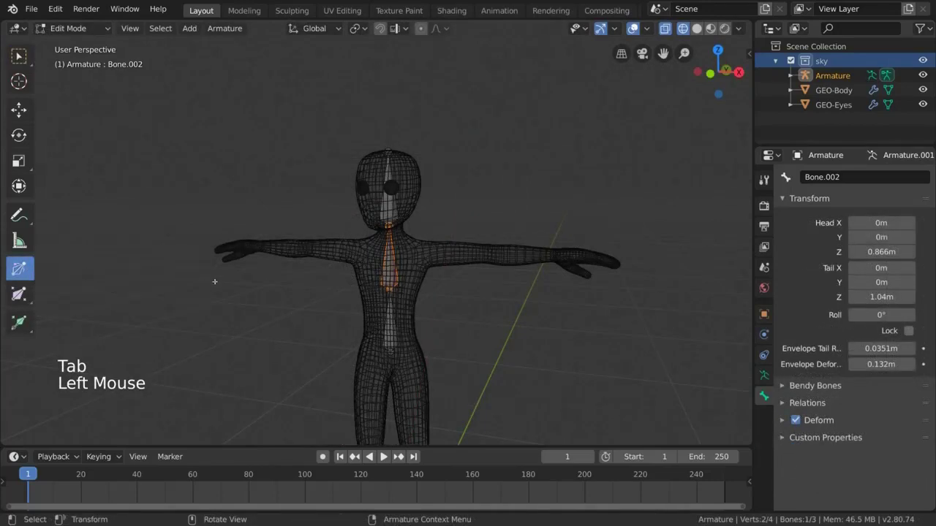
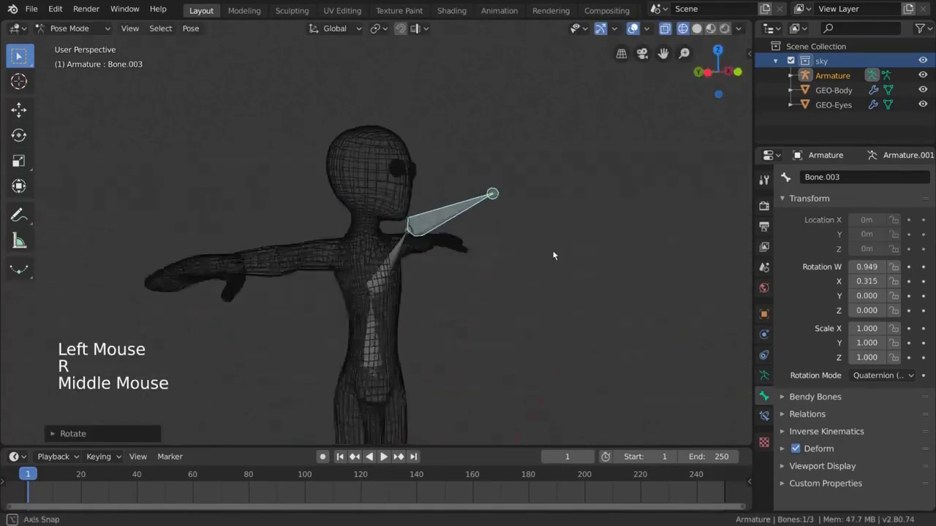
{"action": "key", "text": "alt+r"}
{"action": "left_click", "coordinate": [383, 287]}
{"action": "key", "text": "alt+r"}
{"action": "left_click", "coordinate": [379, 280]}
{"action": "left_click", "coordinate": [373, 264]}
{"action": "key", "text": "alt+r"}
Enable Axes in the armature's Viewport Display and return to Edit Mode, undoing a roll tweak.
{"action": "middle_click", "coordinate": [408, 309]}
{"action": "middle_click", "coordinate": [451, 343]}
{"action": "scroll", "scroll_direction": "down", "scroll_amount": 3}
{"action": "left_click", "coordinate": [766, 376]}
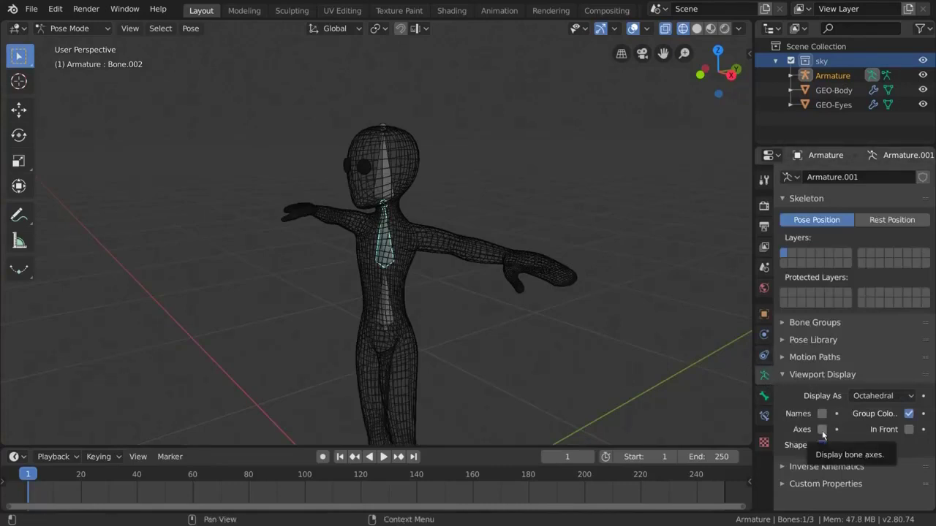
{"action": "left_click", "coordinate": [824, 434]}
{"action": "middle_click", "coordinate": [403, 202]}
{"action": "scroll", "scroll_direction": "up", "scroll_amount": 3}
{"action": "middle_click", "coordinate": [443, 224]}
{"action": "key", "text": "Tab"}
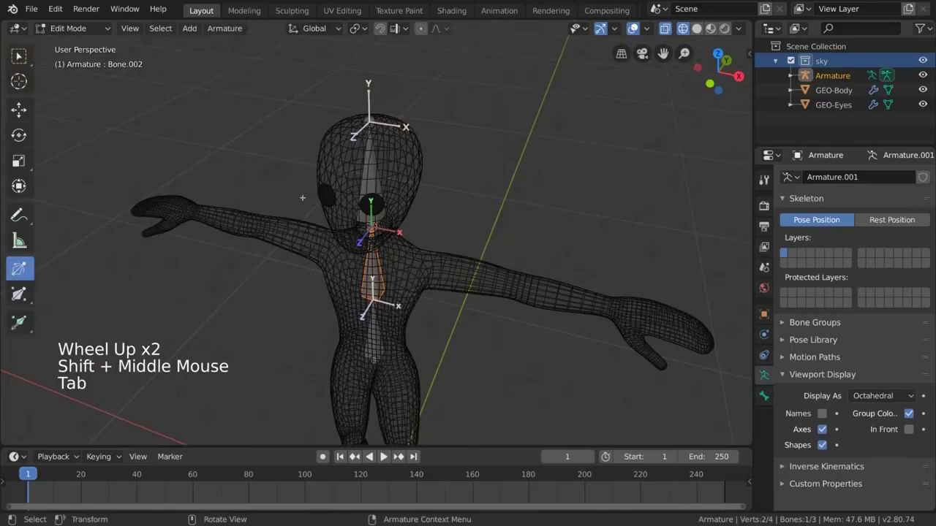
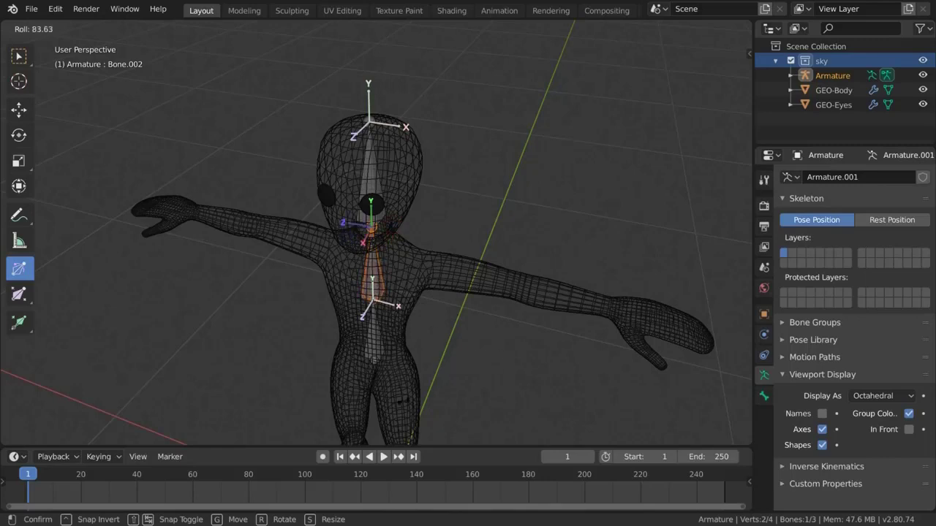
{"action": "key", "text": "ctrl+z"}
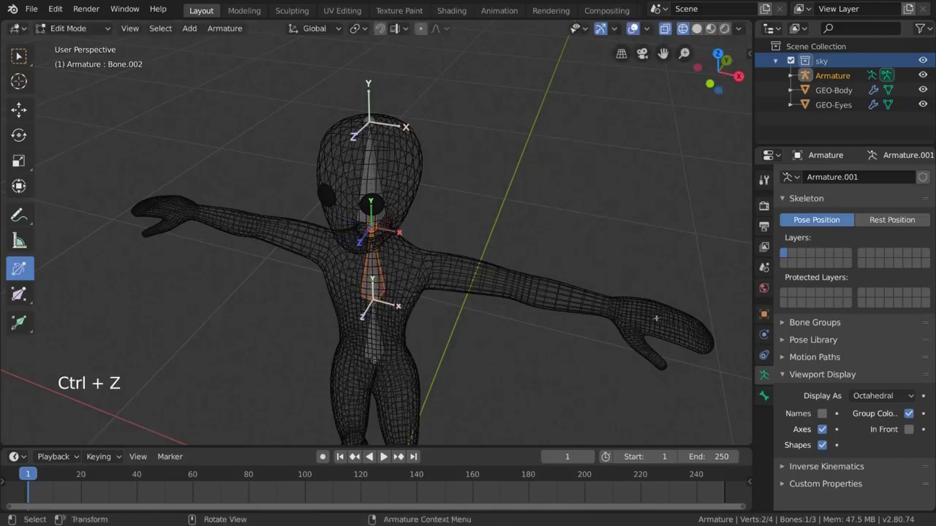
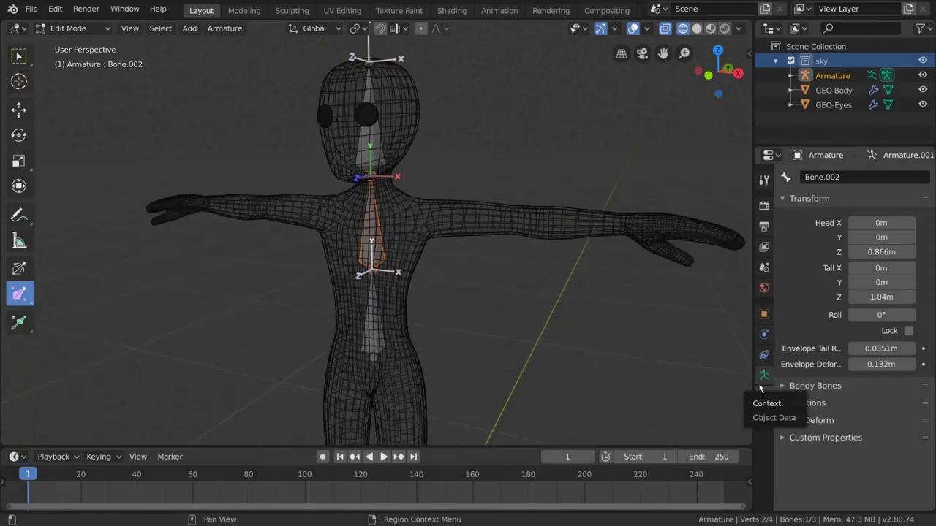
{"action": "left_click", "coordinate": [761, 386]}
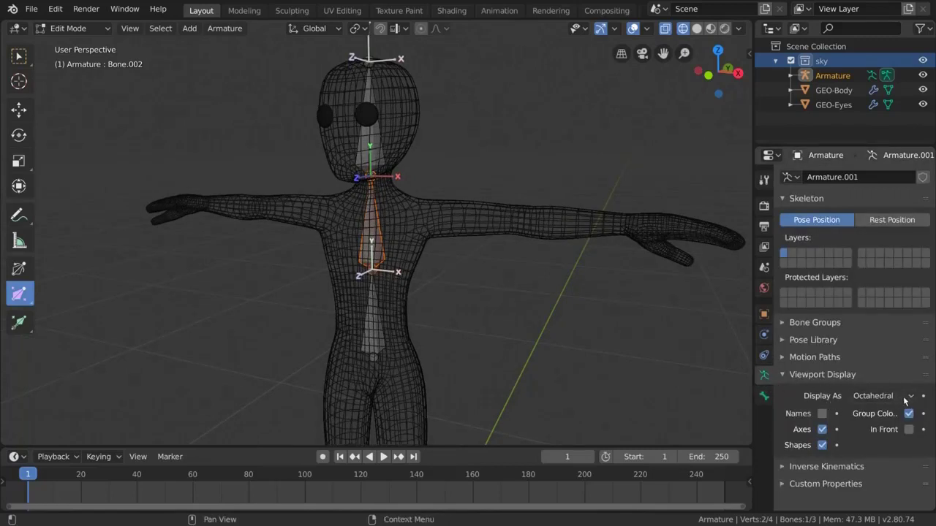
{"action": "left_click", "coordinate": [910, 398]}
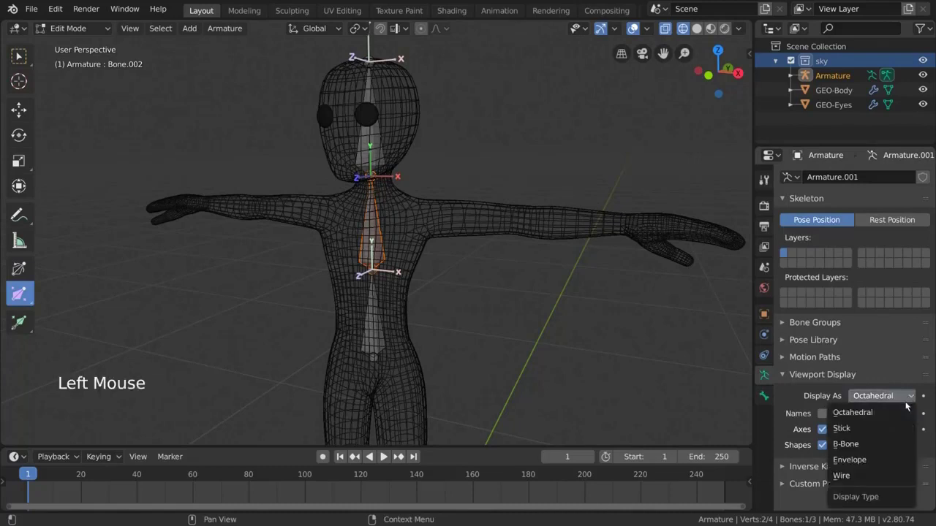
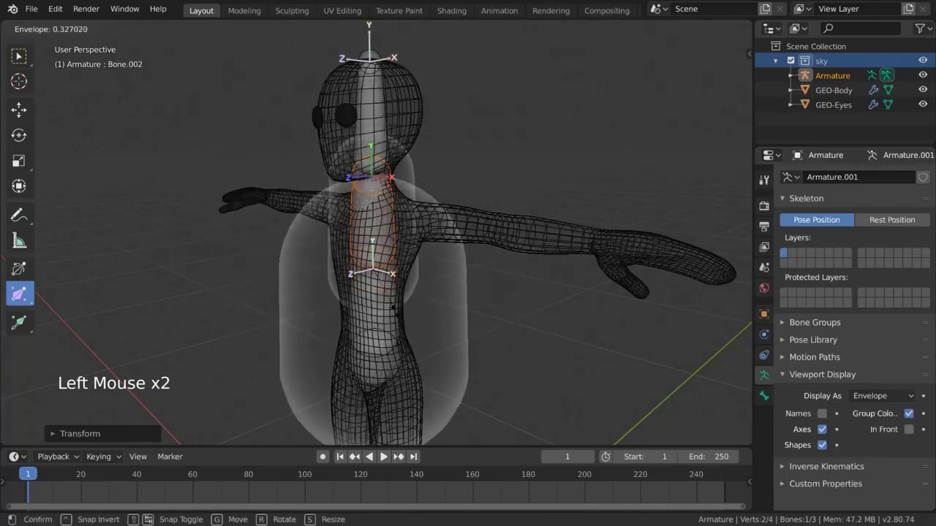
{"action": "left_click", "coordinate": [886, 399]}
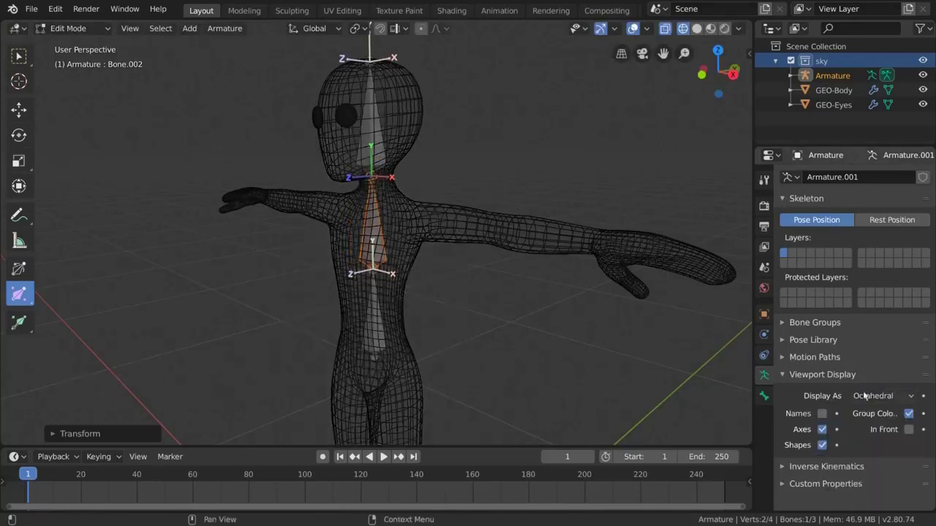
{"action": "left_click", "coordinate": [874, 395]}
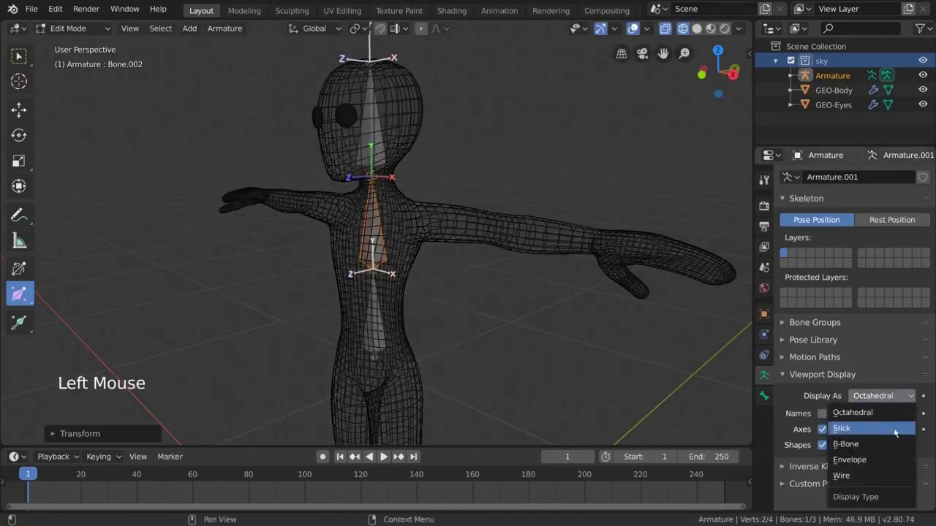
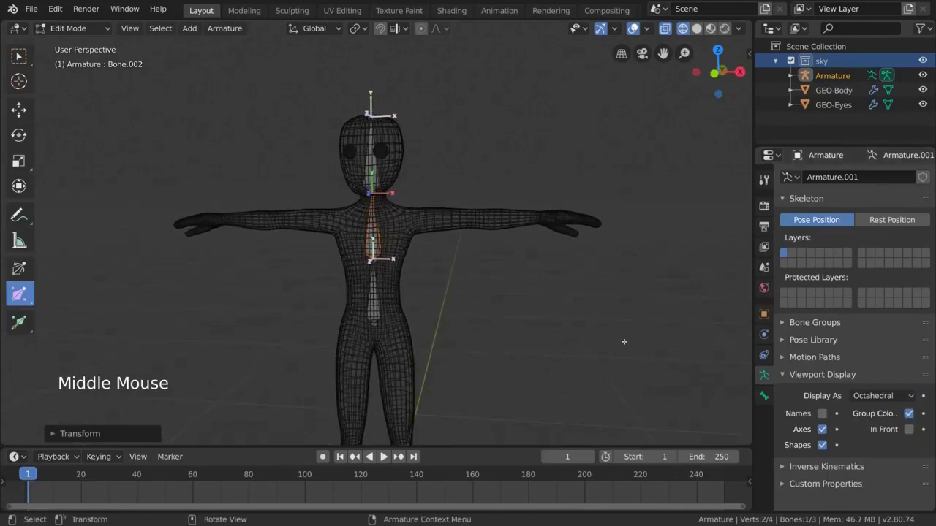
In Pose Mode, hide the bone axes and rotate the chest and head bones into a tilted pose.
{"action": "left_click", "coordinate": [103, 29]}
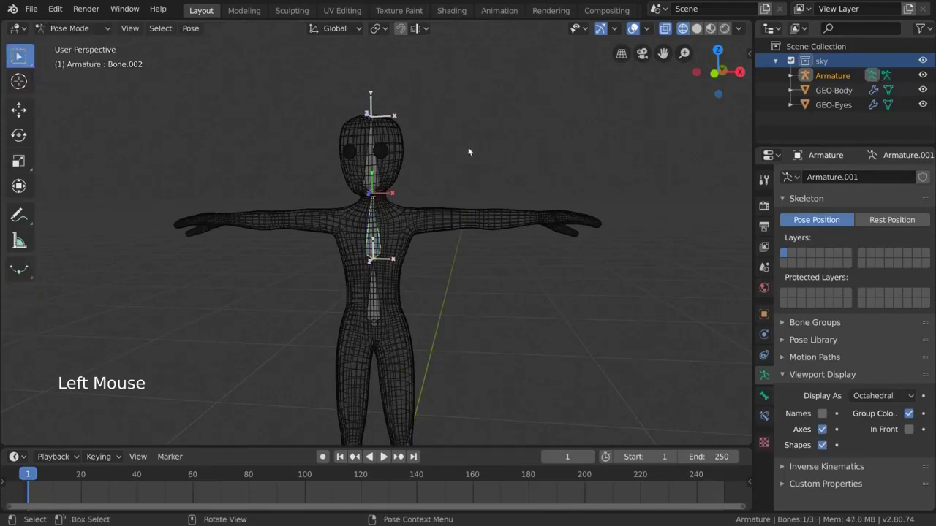
{"action": "middle_click", "coordinate": [460, 183]}
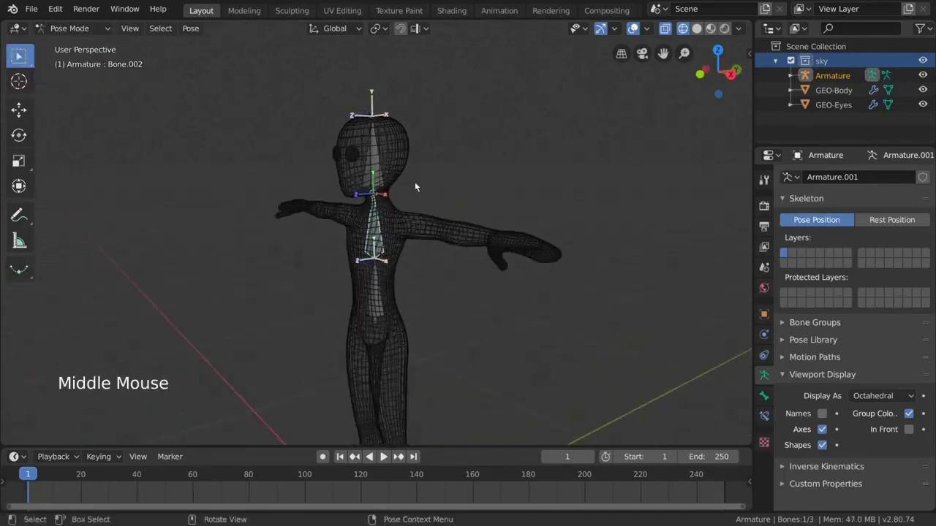
{"action": "left_click", "coordinate": [376, 174]}
{"action": "left_click", "coordinate": [373, 159]}
{"action": "middle_click", "coordinate": [402, 175]}
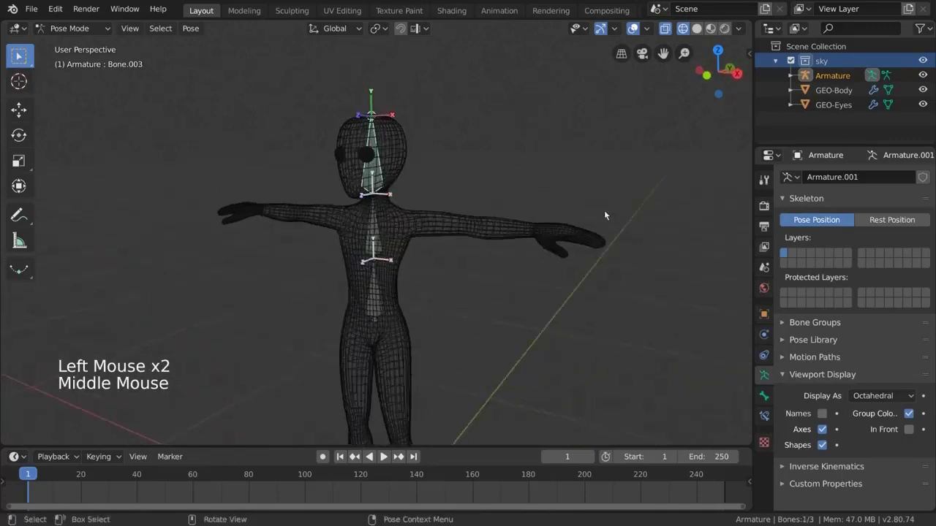
{"action": "left_click", "coordinate": [826, 431]}
{"action": "key", "text": "r"}
{"action": "middle_click", "coordinate": [512, 319]}
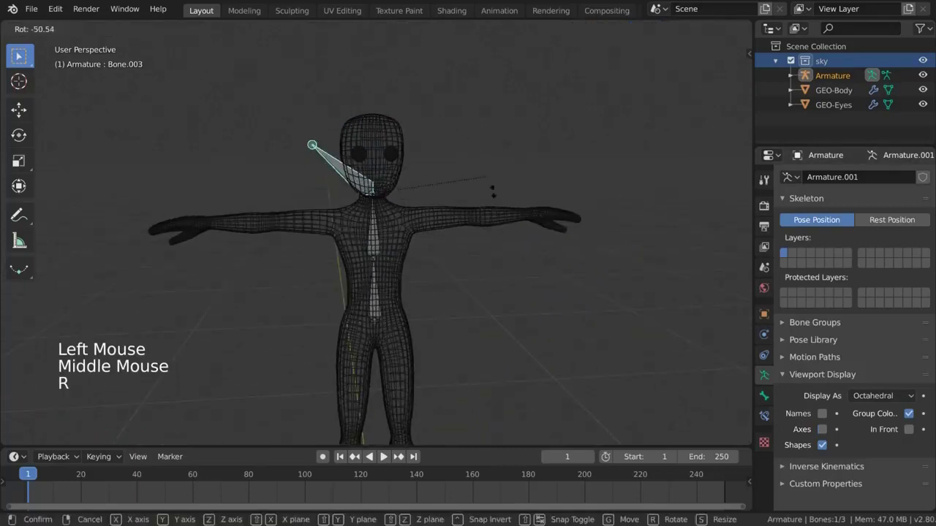
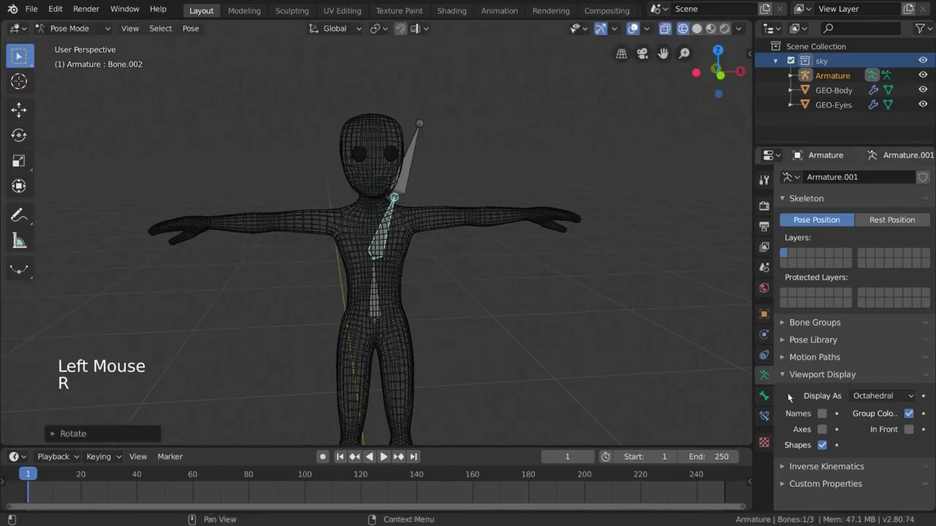
{"action": "left_click", "coordinate": [773, 406]}
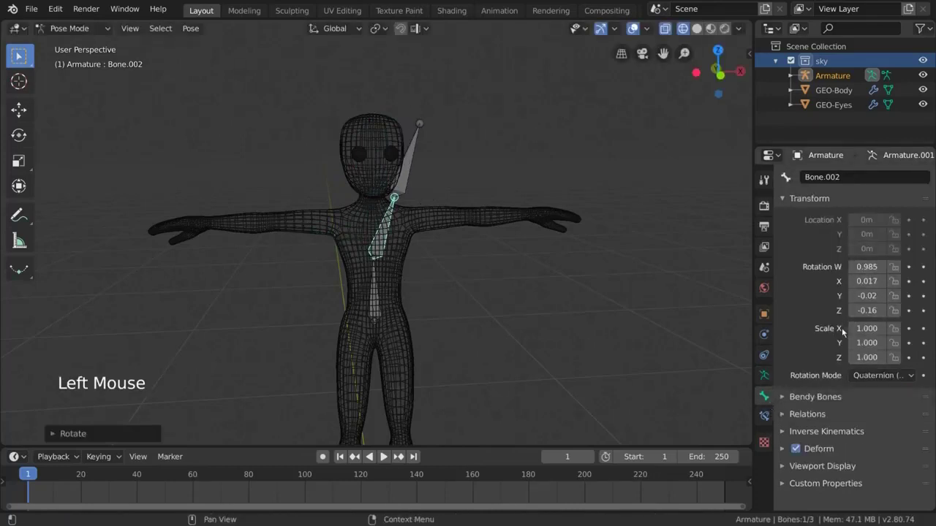
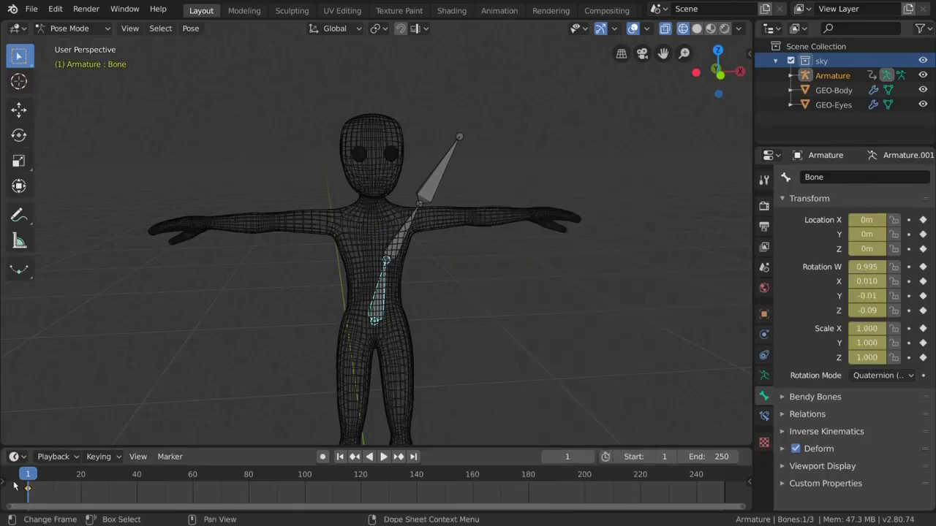
At frame 25 reset the lower bone's rotation and keyframe it, then return to frame 0.
{"action": "left_click", "coordinate": [461, 327]}
{"action": "key", "text": "alt+r"}
{"action": "right_click", "coordinate": [498, 283]}
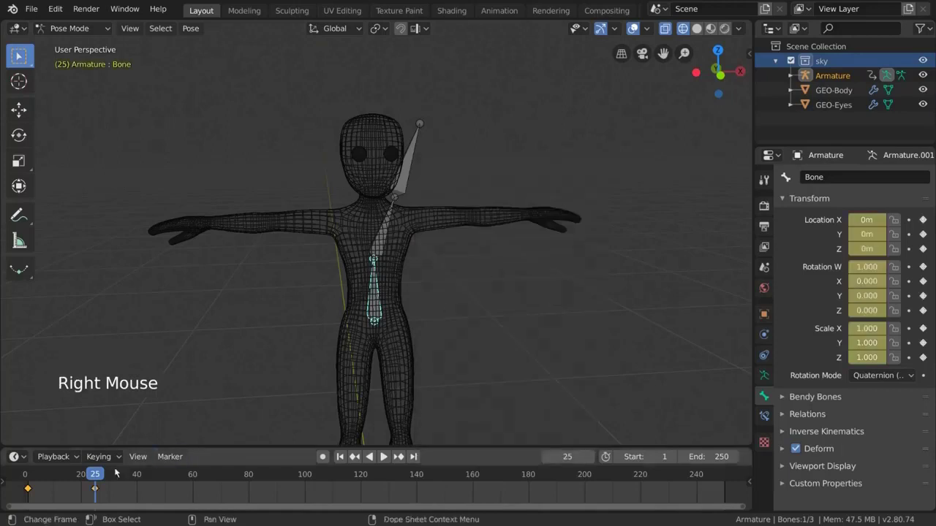
{"action": "left_click", "coordinate": [94, 474]}
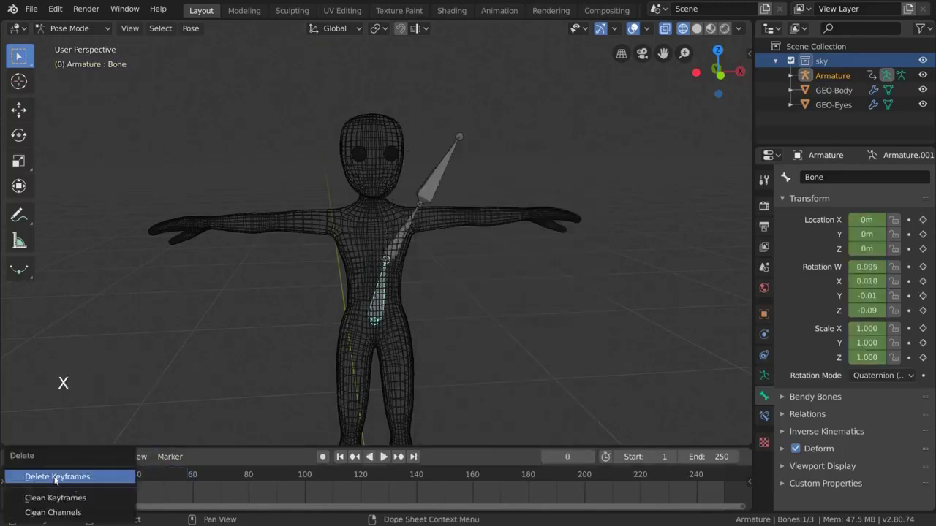
Delete the keyframes, clear all bone rotations and locations, and leave Pose Mode.
{"action": "key", "text": "x"}
{"action": "key", "text": "alt+r"}
{"action": "key", "text": "a"}
{"action": "key", "text": "alt+r"}
{"action": "key", "text": "alt+g"}
{"action": "key", "text": "ctrl+Tab"}
Parent the GEO-Body mesh to the armature With Automatic Weights.
{"action": "left_click", "coordinate": [458, 223]}
{"action": "left_click", "coordinate": [381, 239]}
{"action": "middle_click", "coordinate": [436, 263]}
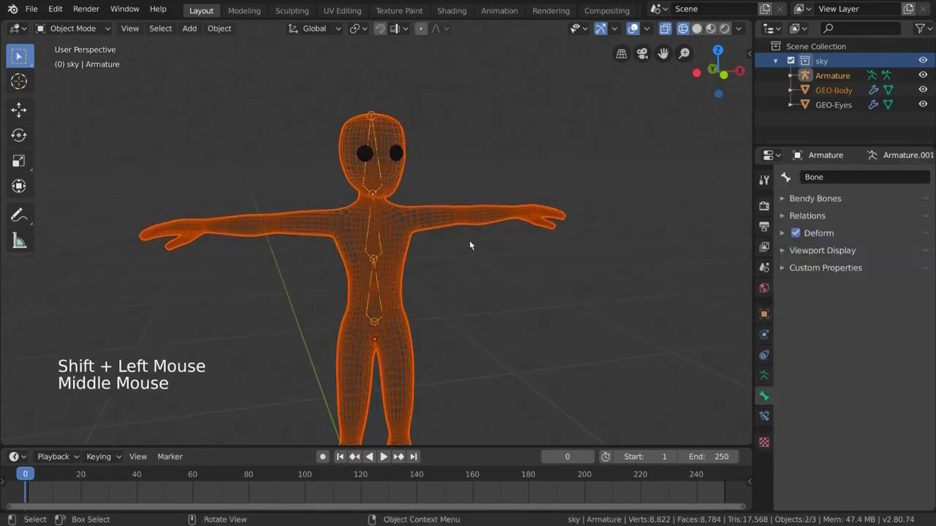
{"action": "right_click", "coordinate": [539, 222]}
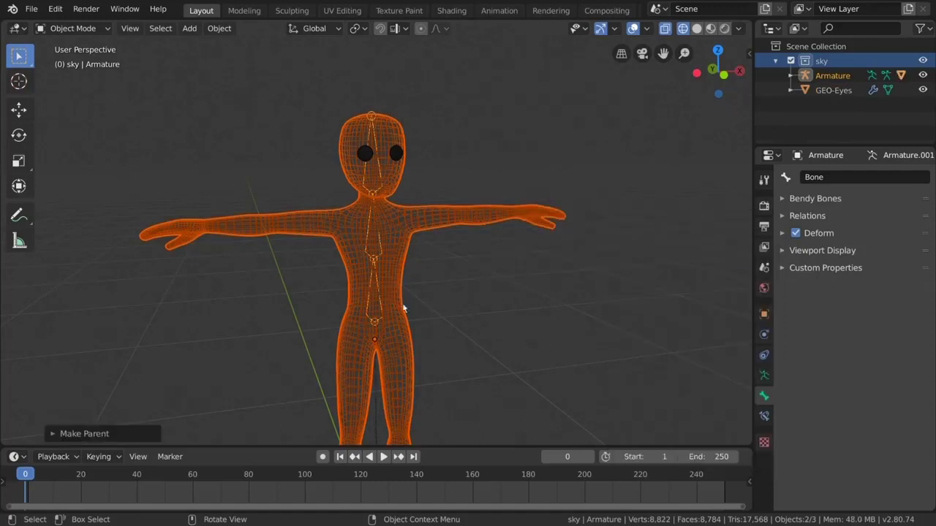
{"action": "left_click", "coordinate": [389, 312]}
{"action": "left_click", "coordinate": [389, 316]}
Rotate the chest bone in Pose Mode to check the body deforms with it.
{"action": "middle_click", "coordinate": [405, 311]}
{"action": "key", "text": "ctrl+Tab"}
{"action": "left_click", "coordinate": [386, 243]}
{"action": "middle_click", "coordinate": [439, 252]}
{"action": "key", "text": "r"}
{"action": "middle_click", "coordinate": [430, 279]}
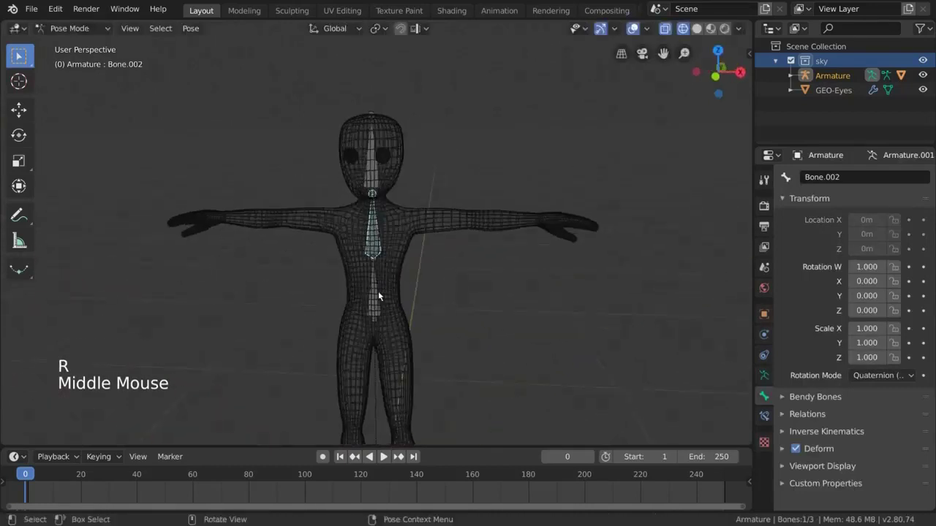
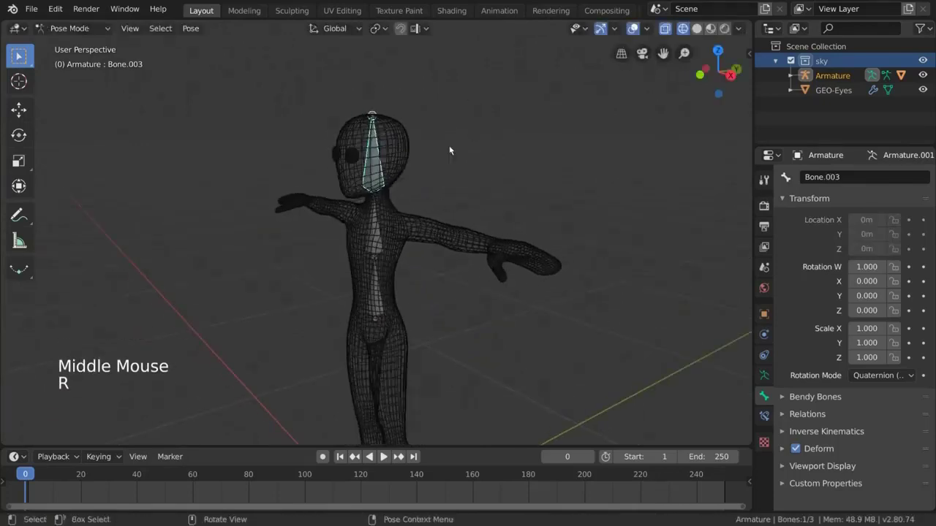
{"action": "left_click", "coordinate": [374, 249]}
{"action": "middle_click", "coordinate": [379, 248]}
{"action": "left_click", "coordinate": [379, 243]}
{"action": "middle_click", "coordinate": [381, 243]}
View the deforming body in solid shading while rotating the chest bone.
{"action": "key", "text": "z"}
{"action": "key", "text": "r"}
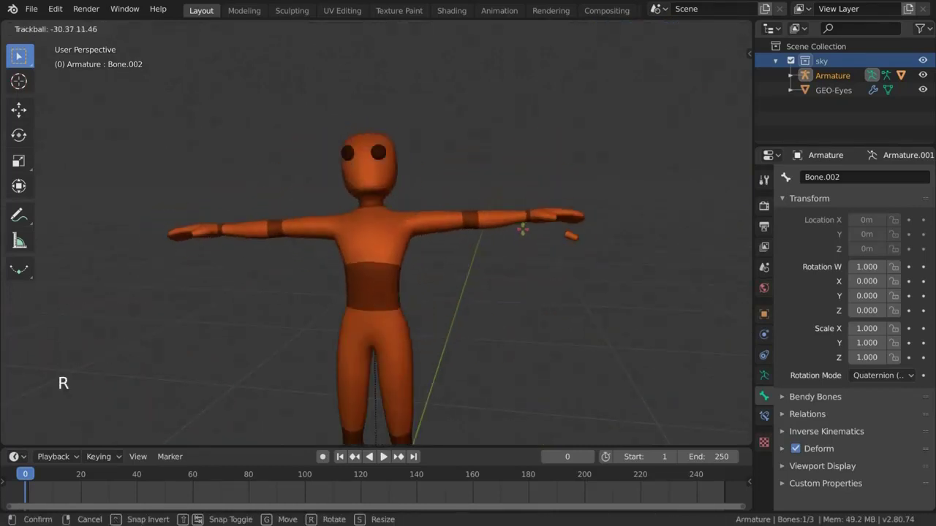
{"action": "middle_click", "coordinate": [497, 239]}
{"action": "scroll", "scroll_direction": "down", "scroll_amount": 3}
{"action": "middle_click", "coordinate": [498, 243]}
Show GEO-Body's Modifier Properties with Subdivision followed by the Armature modifier.
{"action": "key", "text": "ctrl+Tab"}
{"action": "left_click", "coordinate": [420, 226]}
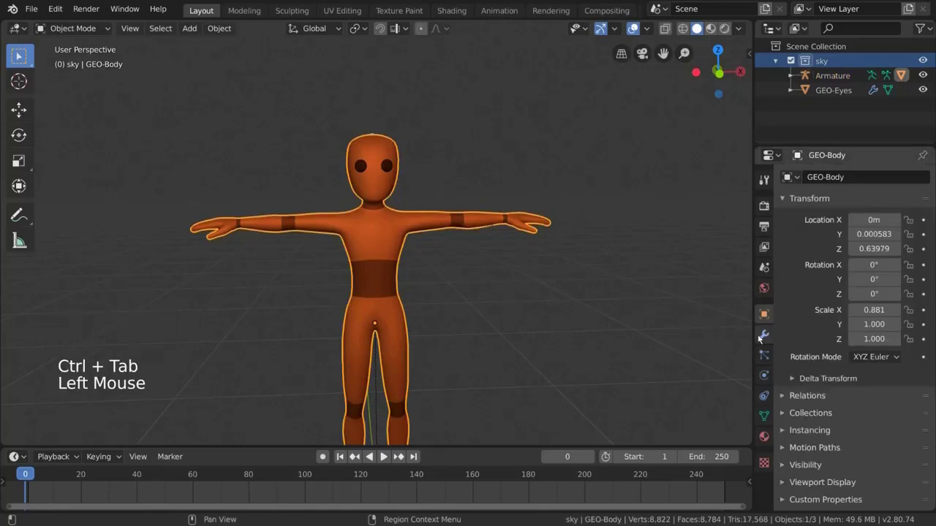
{"action": "left_click", "coordinate": [759, 337]}
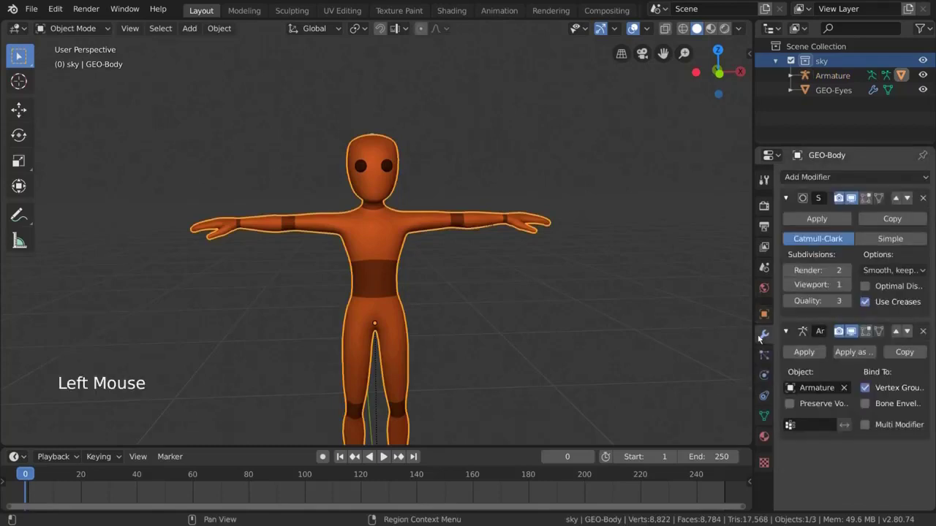
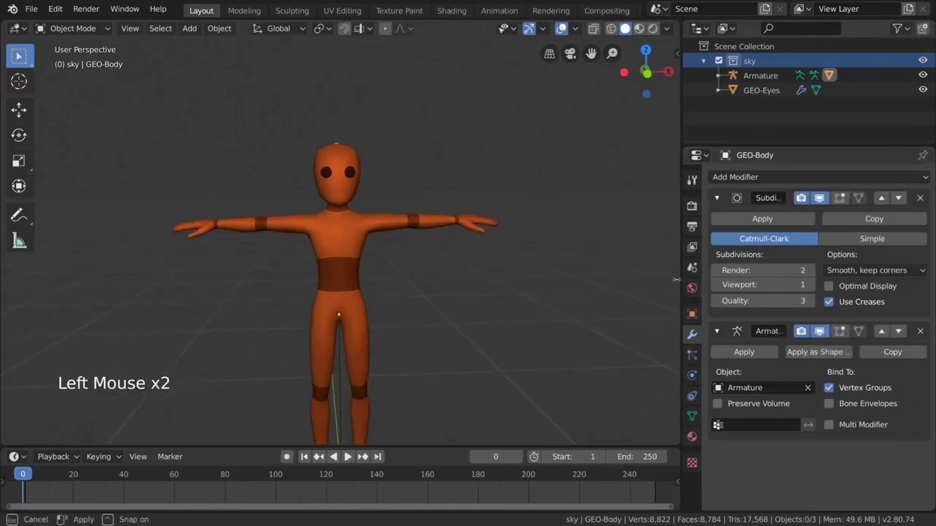
{"action": "left_click", "coordinate": [425, 226]}
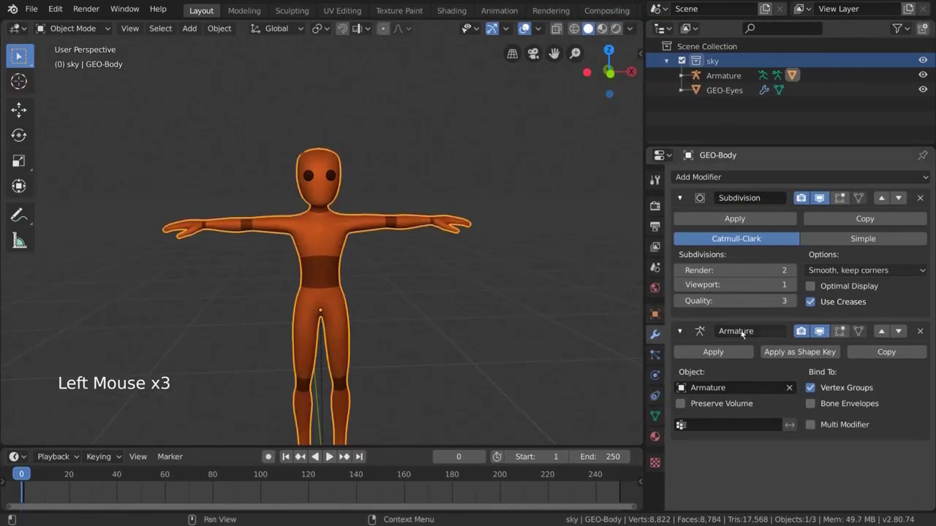